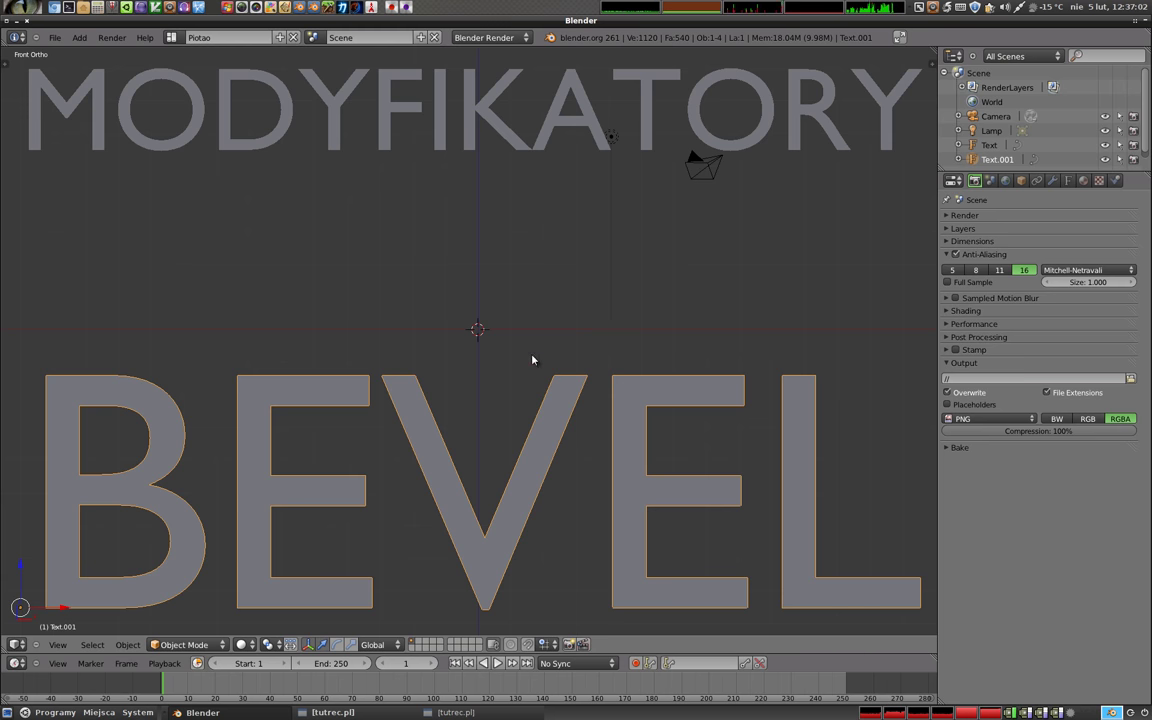
# Delete both title text objects and add a plane mesh in their place
pyautogui.press('x')
pyautogui.rightClick(519, 129)
pyautogui.press('x')
pyautogui.press('shift+a')
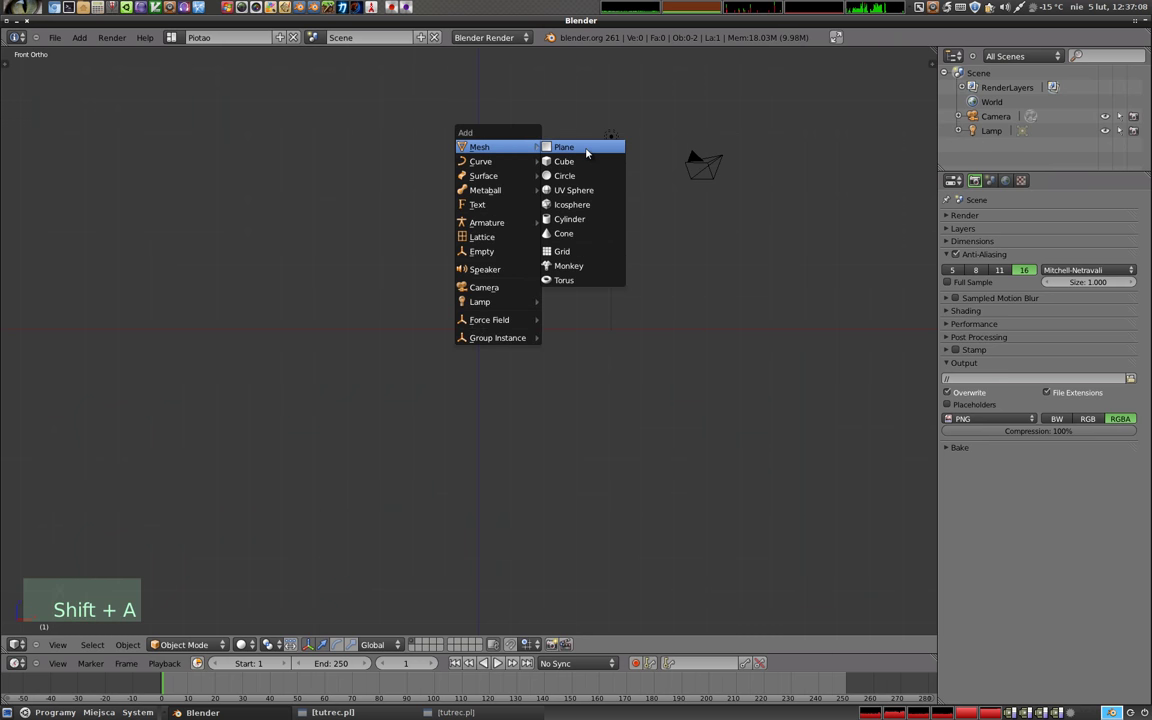
# Edit the plane's mesh and add a loop cut across its middle
pyautogui.middleClick(521, 316)
pyautogui.scroll(3)
pyautogui.press('Tab')
pyautogui.scroll(3)
pyautogui.press('ctrl+r')
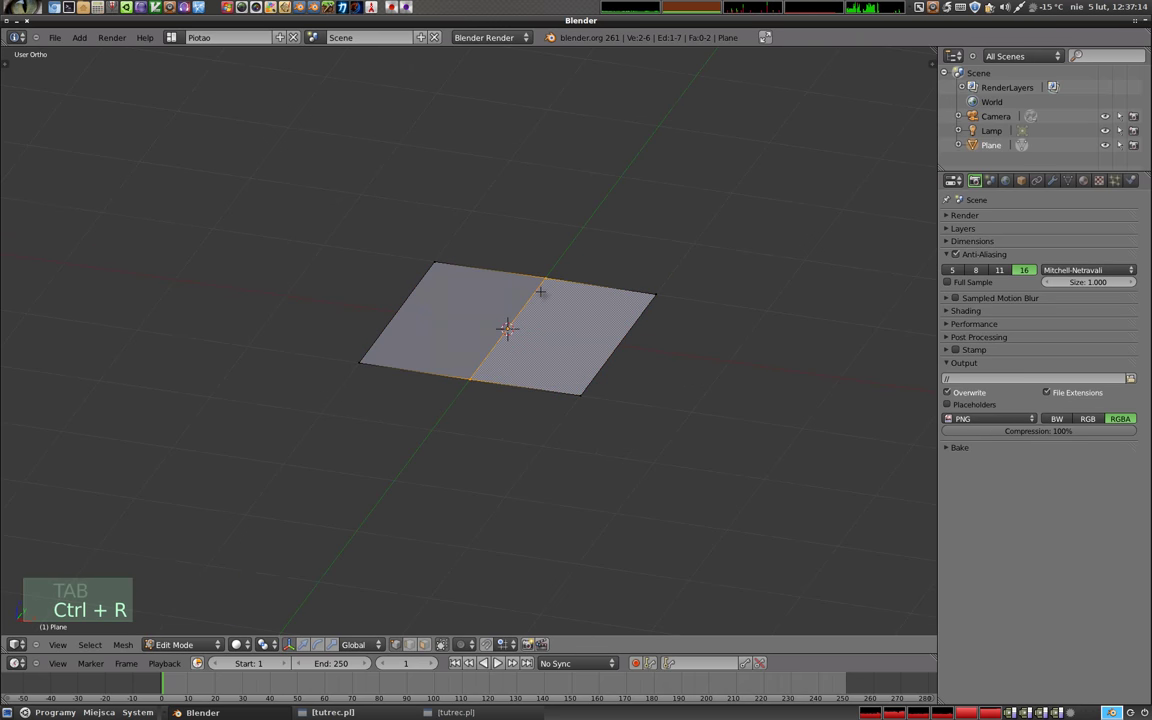
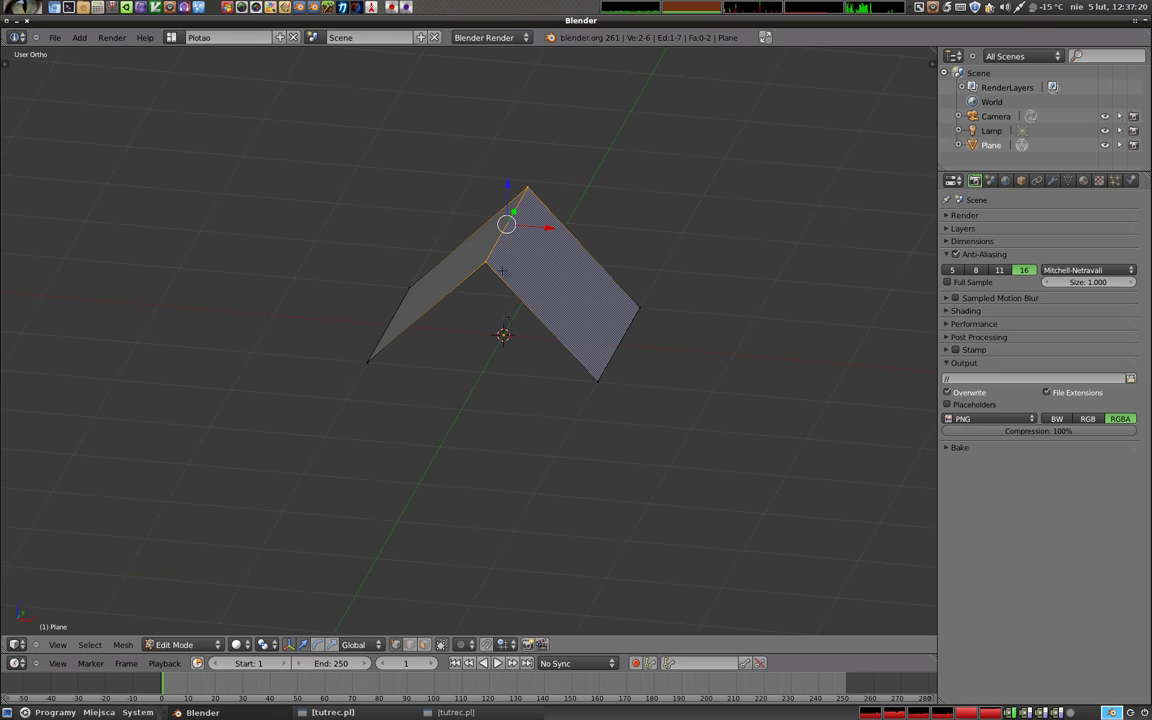
# Raise the middle edge to fold the plane into a tent shape and return to Object Mode
pyautogui.press('Tab')
pyautogui.middleClick(498, 269)
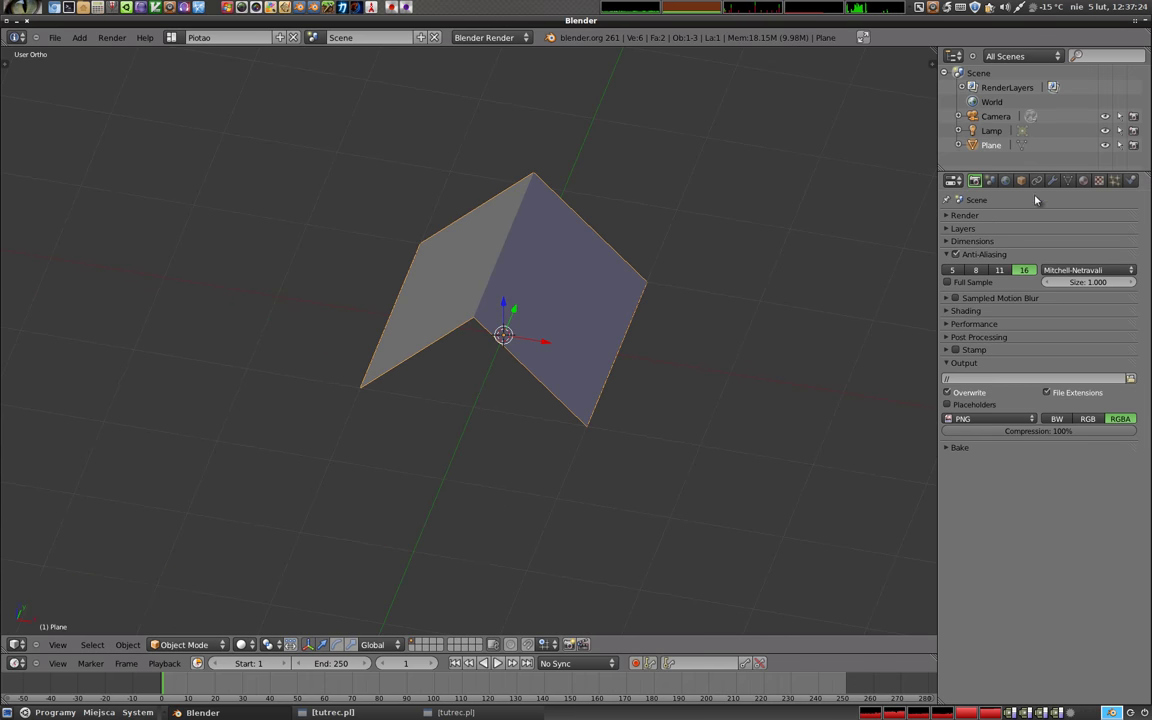
# Add a Bevel modifier to the folded plane from the Modifiers properties
pyautogui.click(1062, 185)
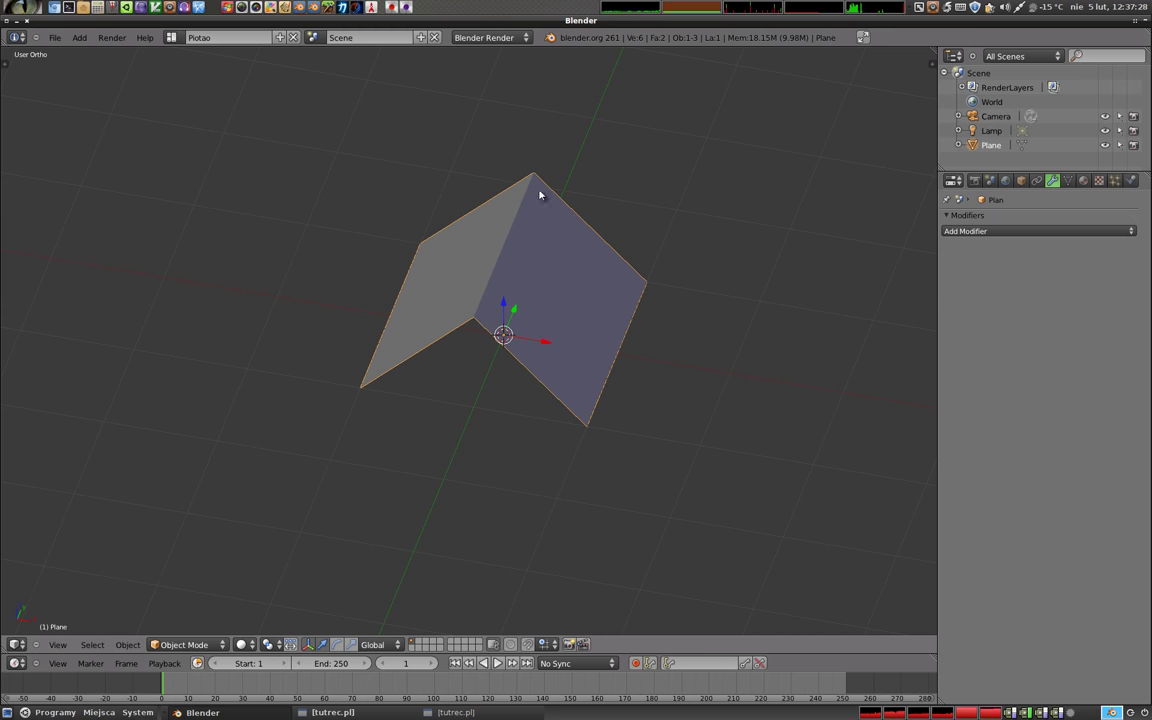
pyautogui.click(1011, 230)
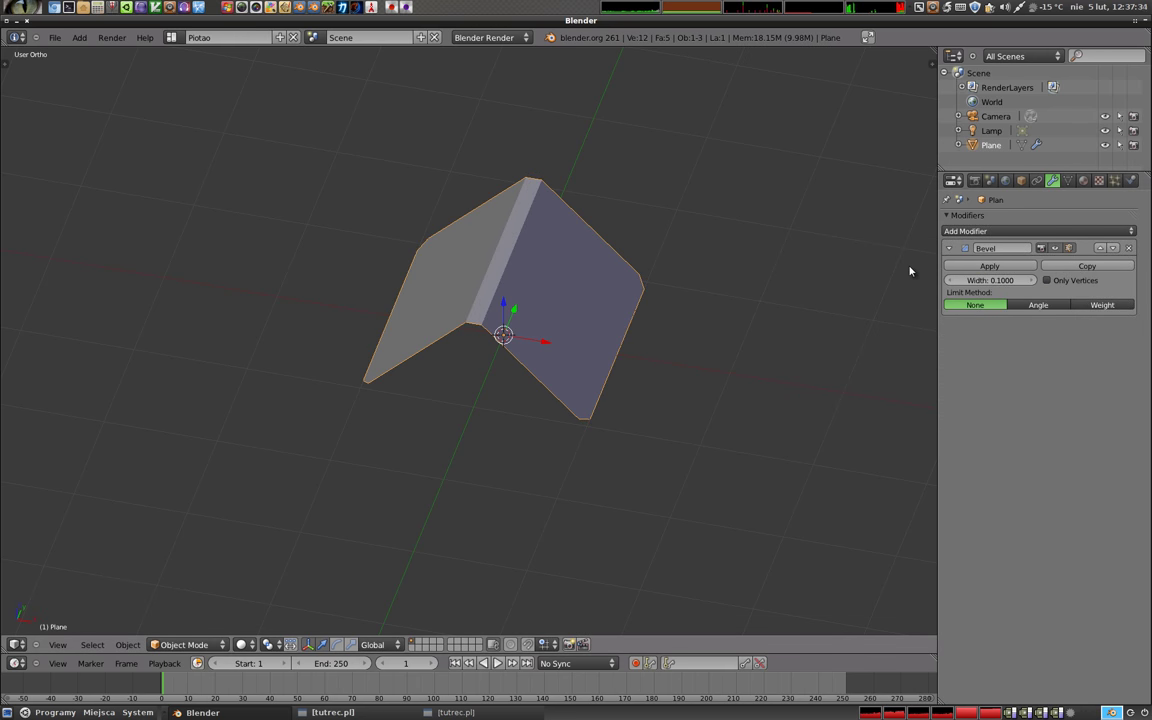
pyautogui.middleClick(611, 413)
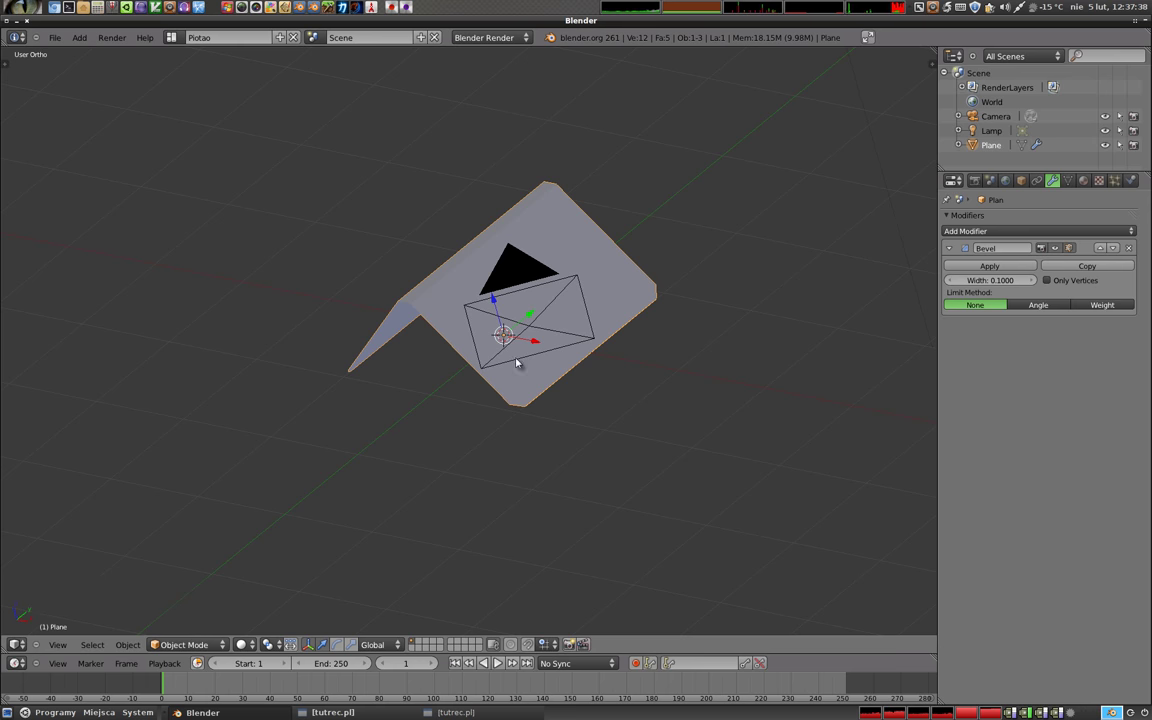
pyautogui.middleClick(387, 353)
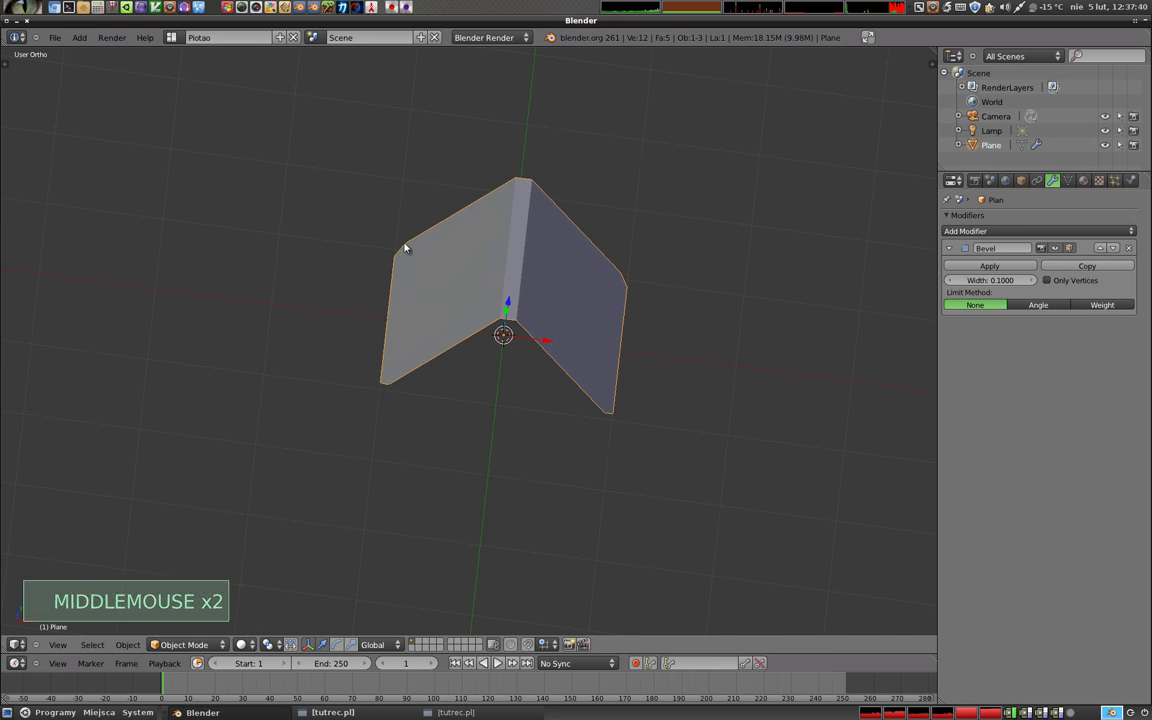
# Orbit around the plane to inspect the bevelled ridge and corners
pyautogui.middleClick(572, 336)
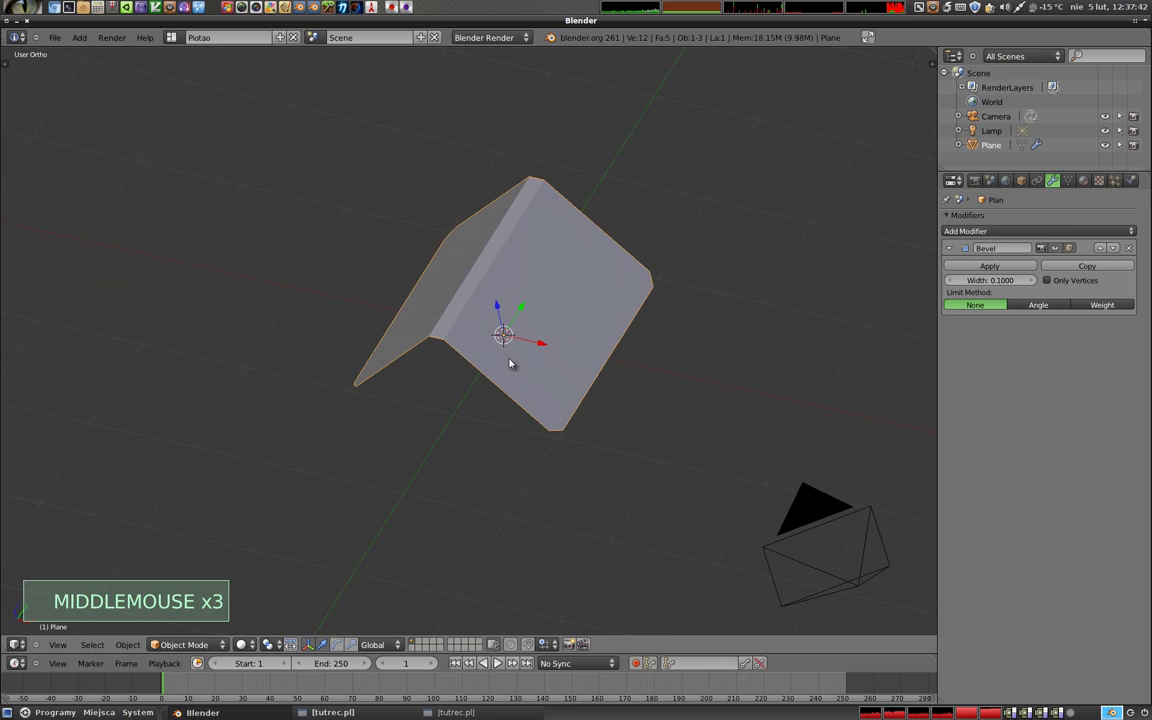
pyautogui.scroll(3)
pyautogui.middleClick(565, 311)
pyautogui.scroll(3)
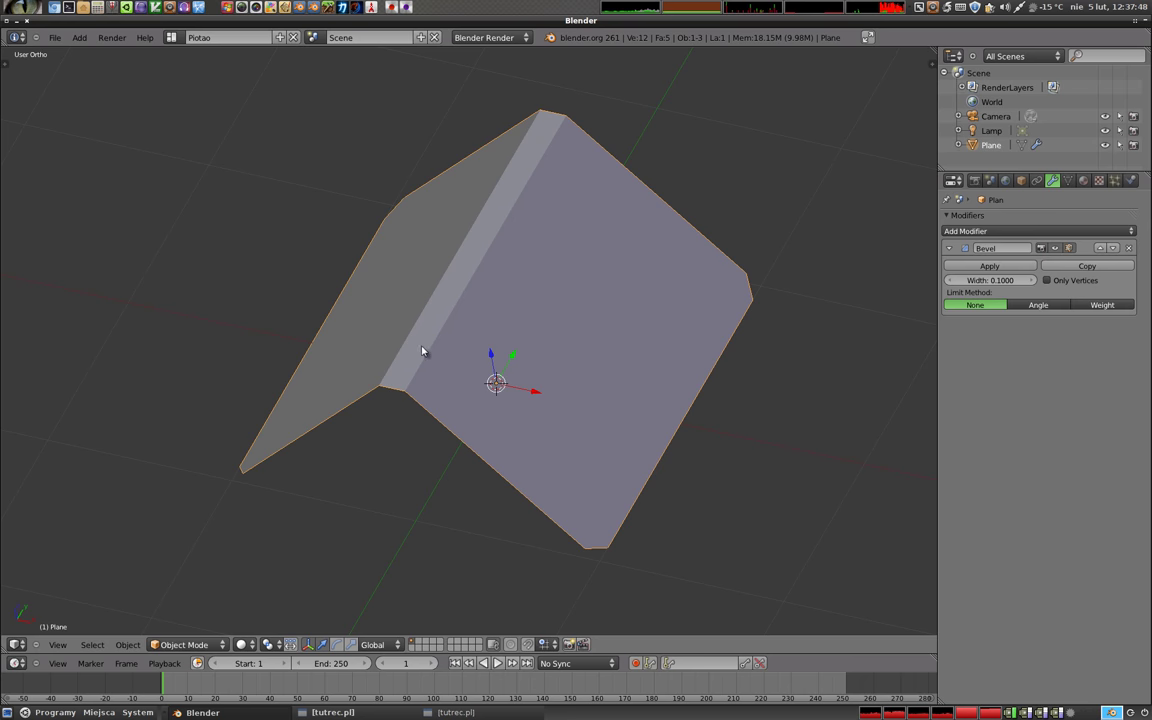
pyautogui.middleClick(399, 420)
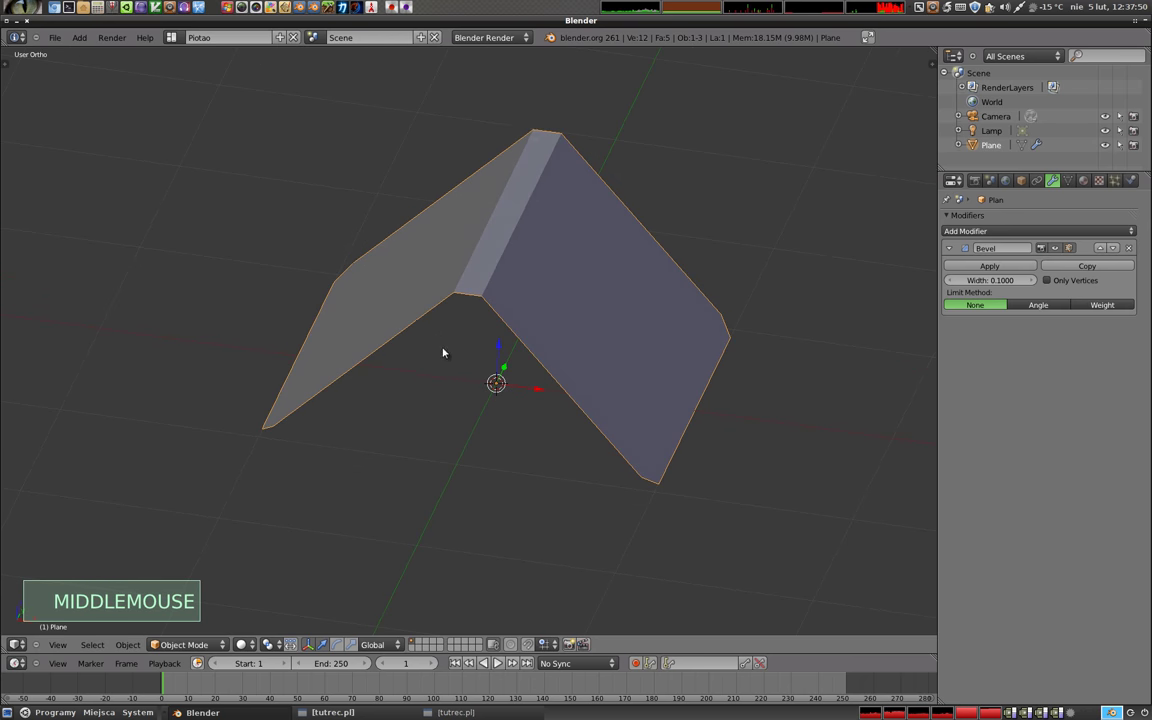
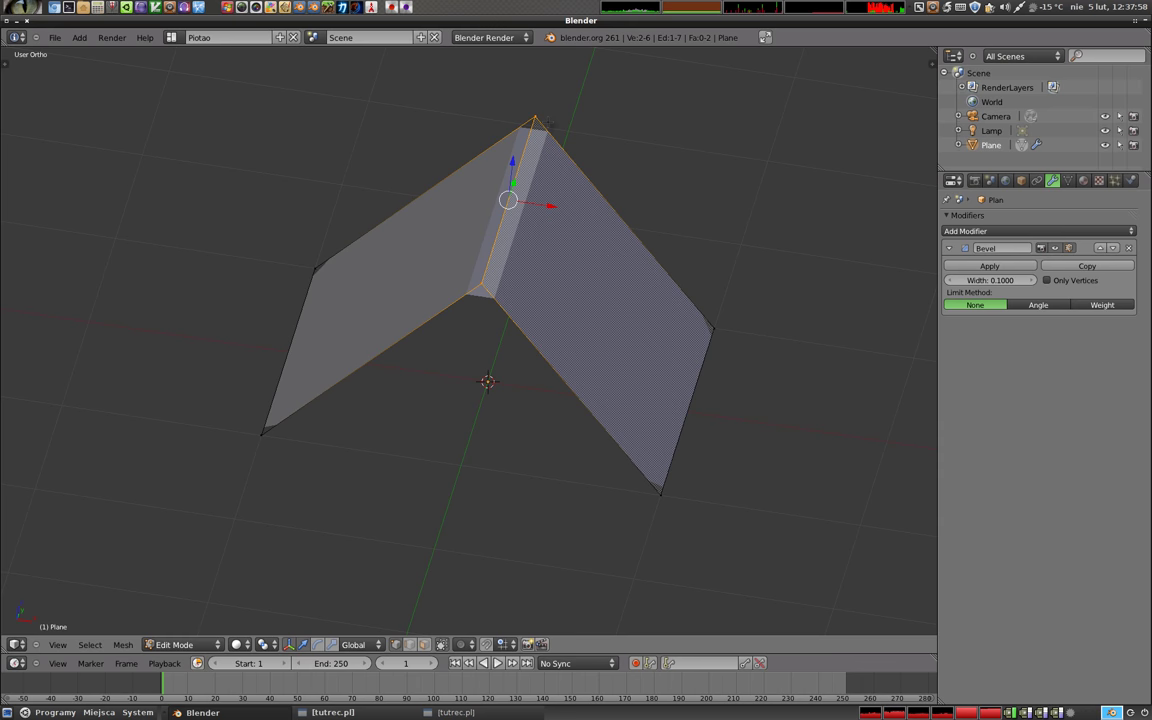
# Widen the Bevel modifier to 0.75, giving the ridge a wide flat top
pyautogui.press('Tab')
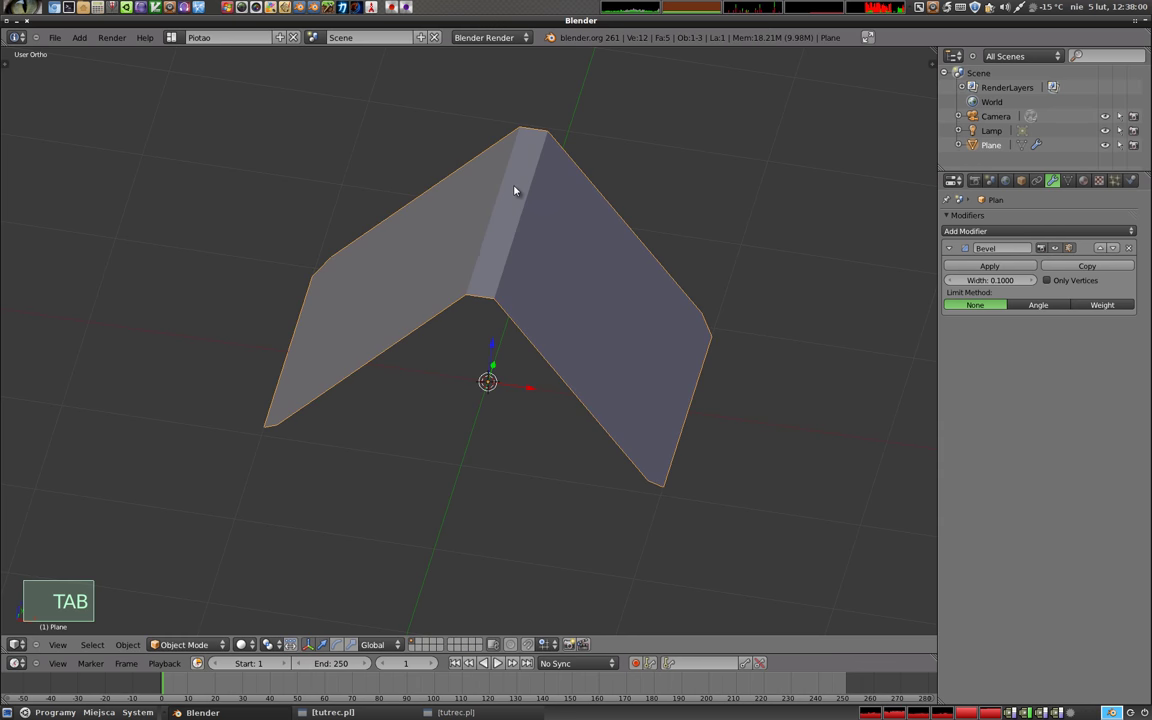
pyautogui.middleClick(523, 157)
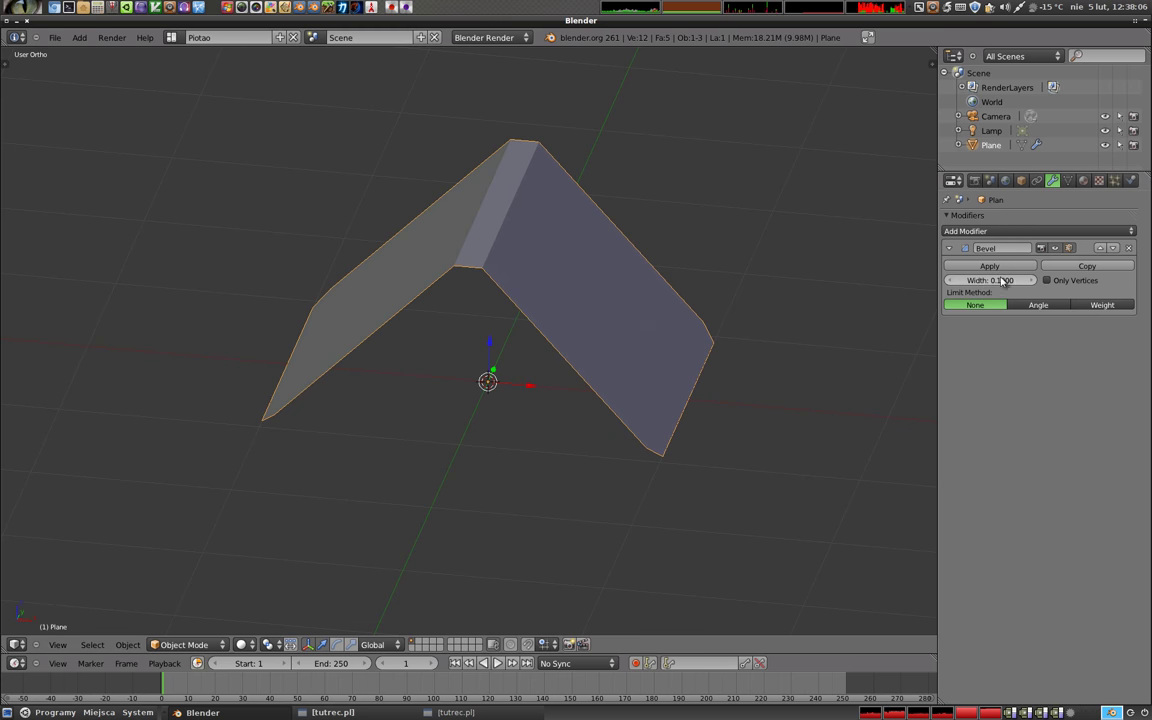
pyautogui.click(976, 281)
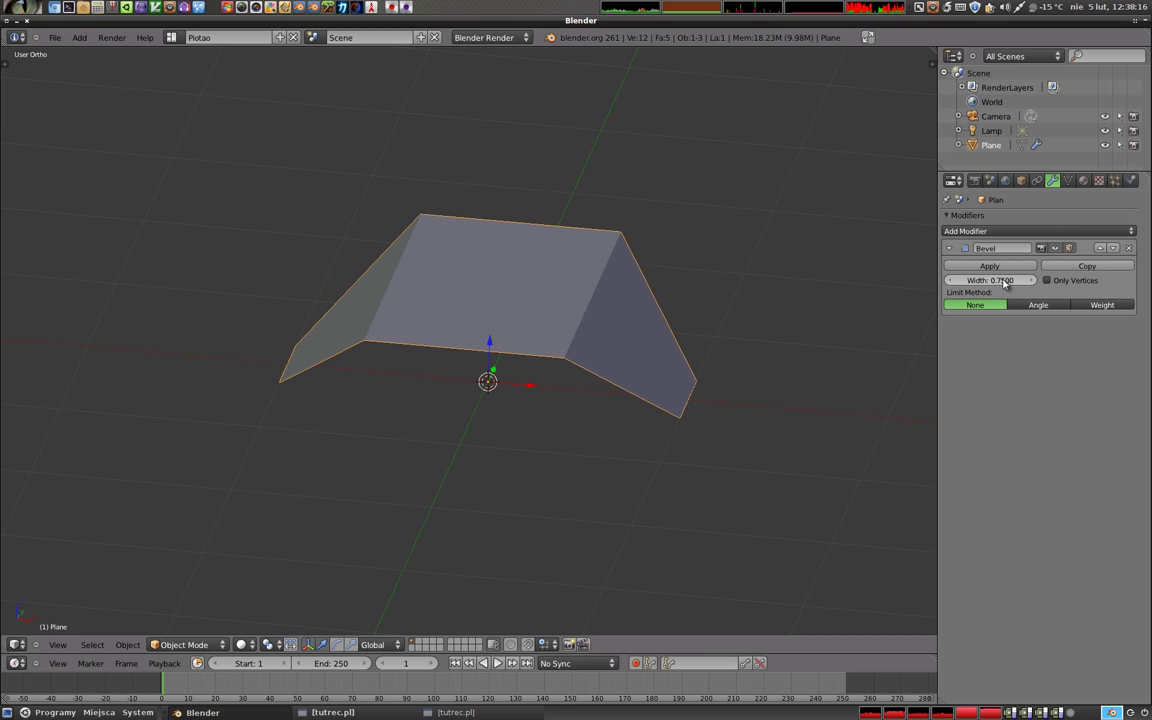
pyautogui.middleClick(626, 351)
pyautogui.middleClick(671, 374)
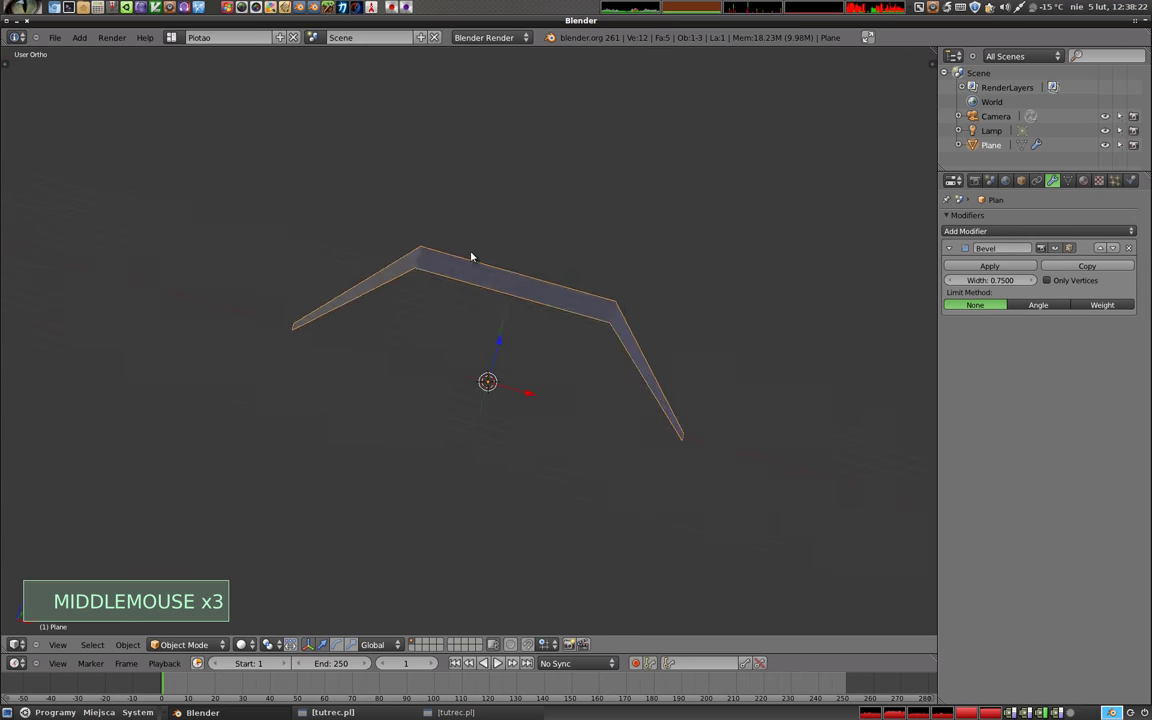
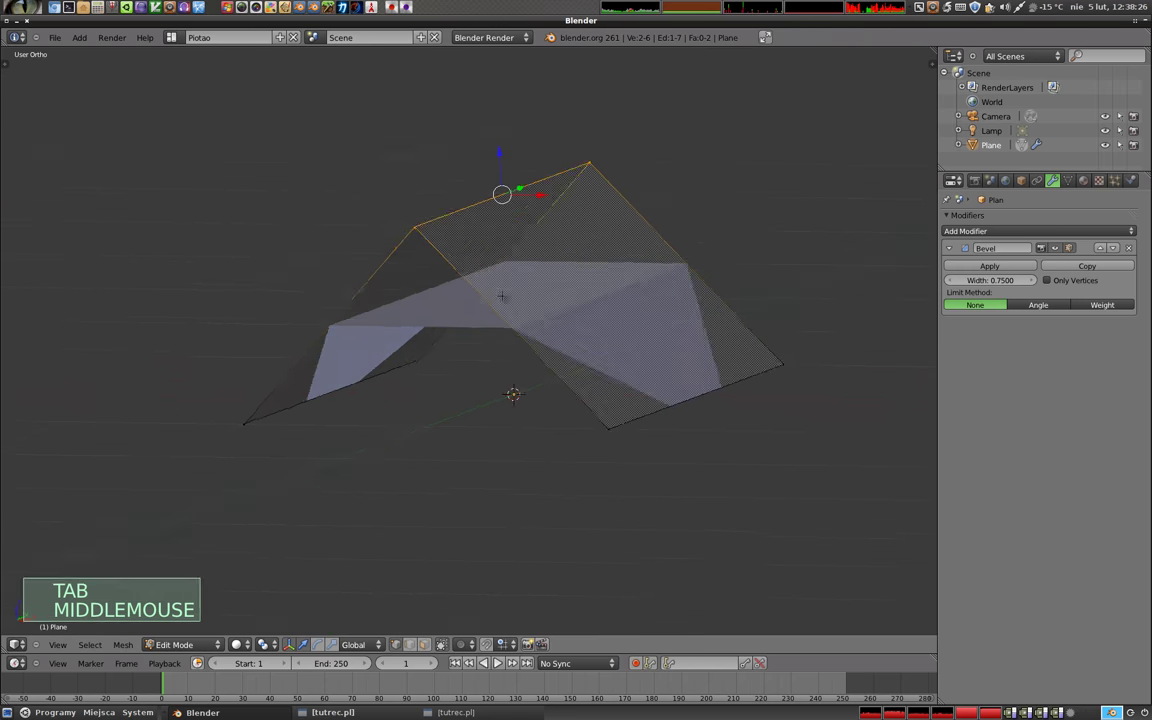
# Enable Only Vertices at width 0.2 so the bevel chamfers just the plane's corners
pyautogui.press('a')
pyautogui.press('z')
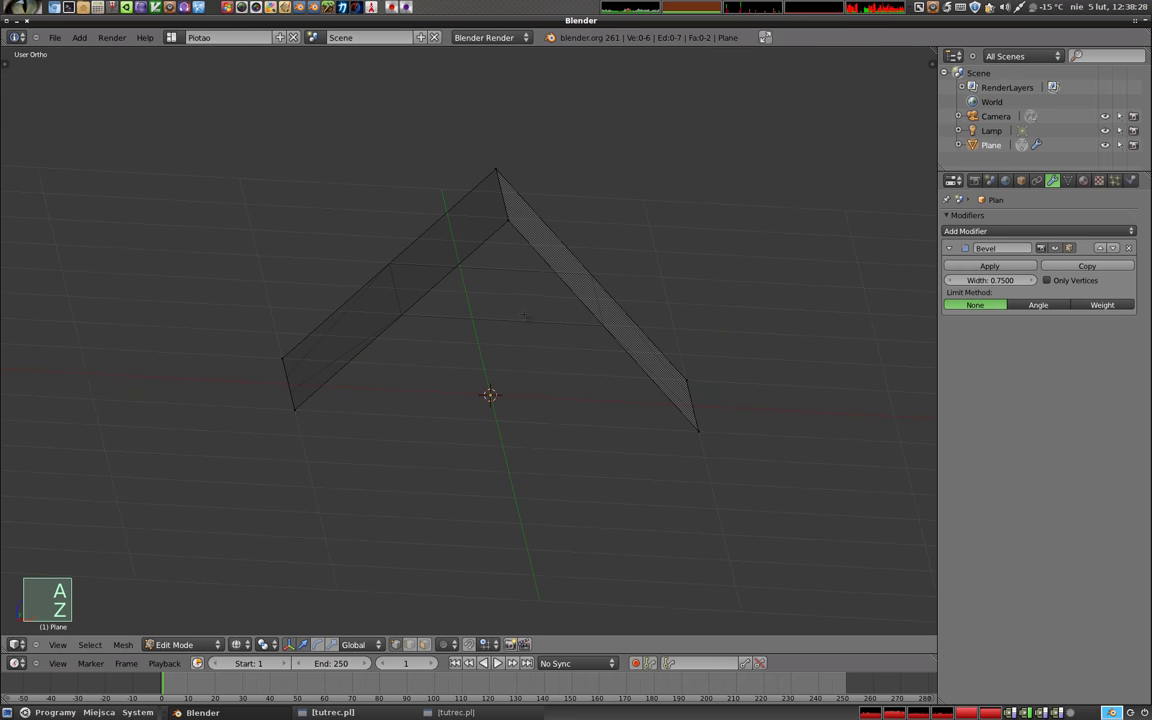
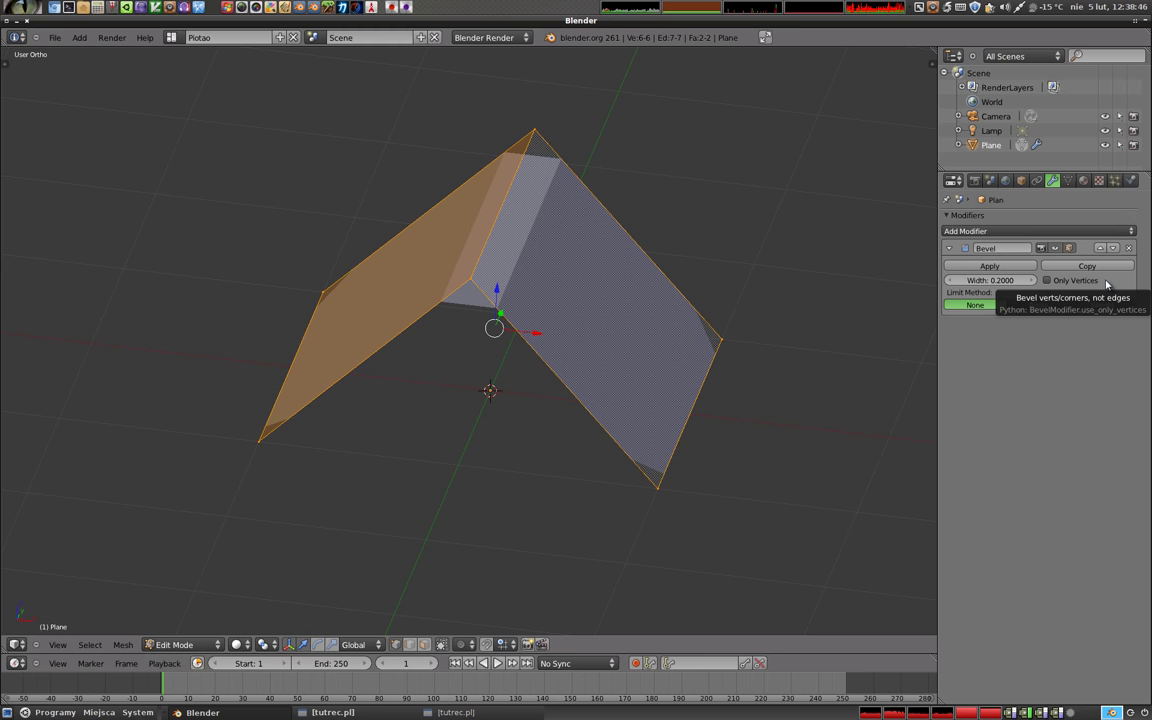
pyautogui.click(1053, 284)
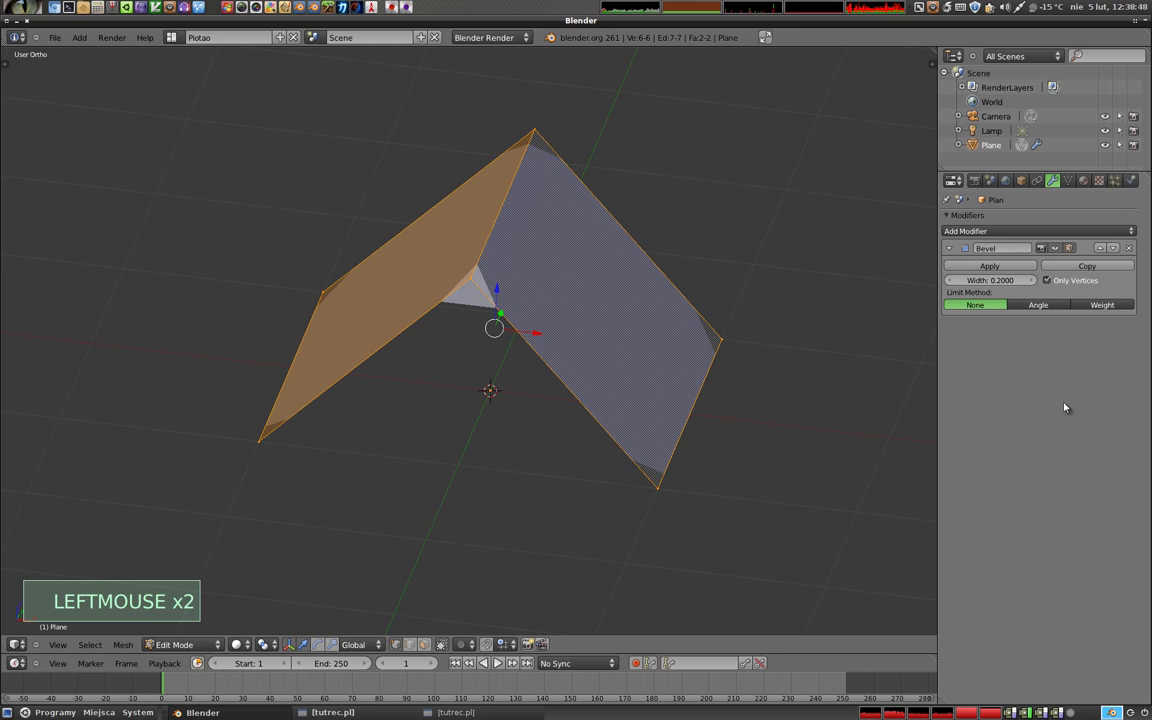
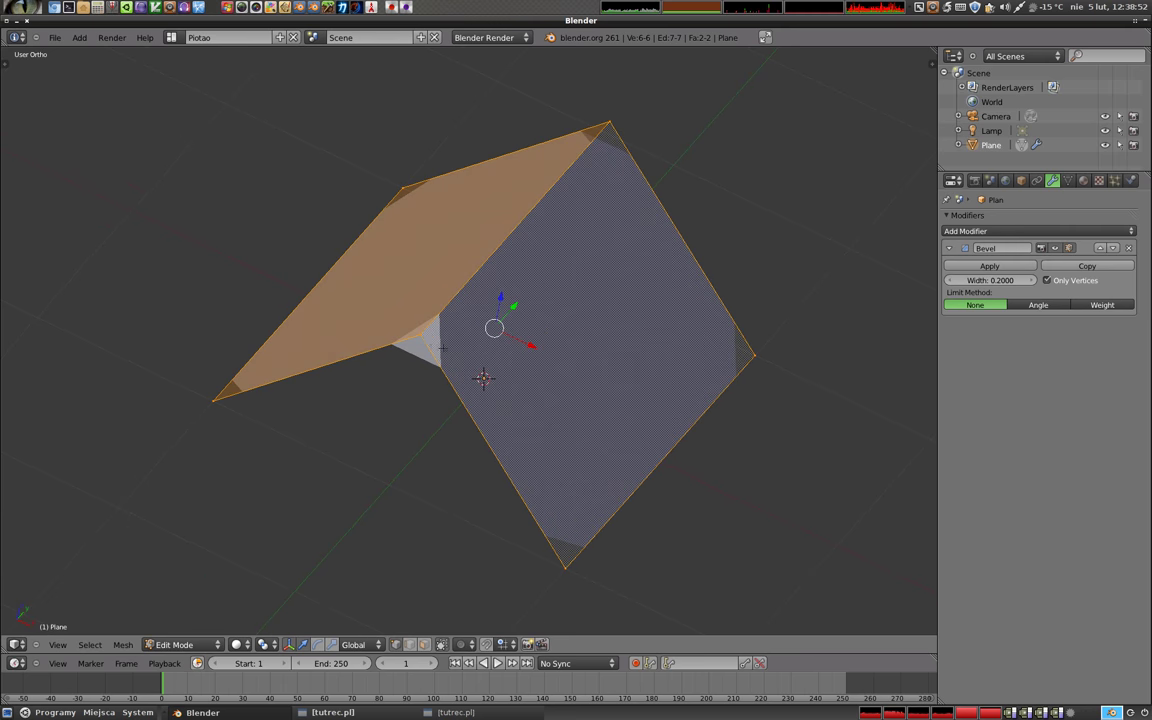
pyautogui.press('Tab')
# On empty layer 2, add a cube and give it a Bevel modifier at width 0.1
pyautogui.scroll(-3)
pyautogui.press('2')
pyautogui.scroll(-3)
pyautogui.press('shift+a')
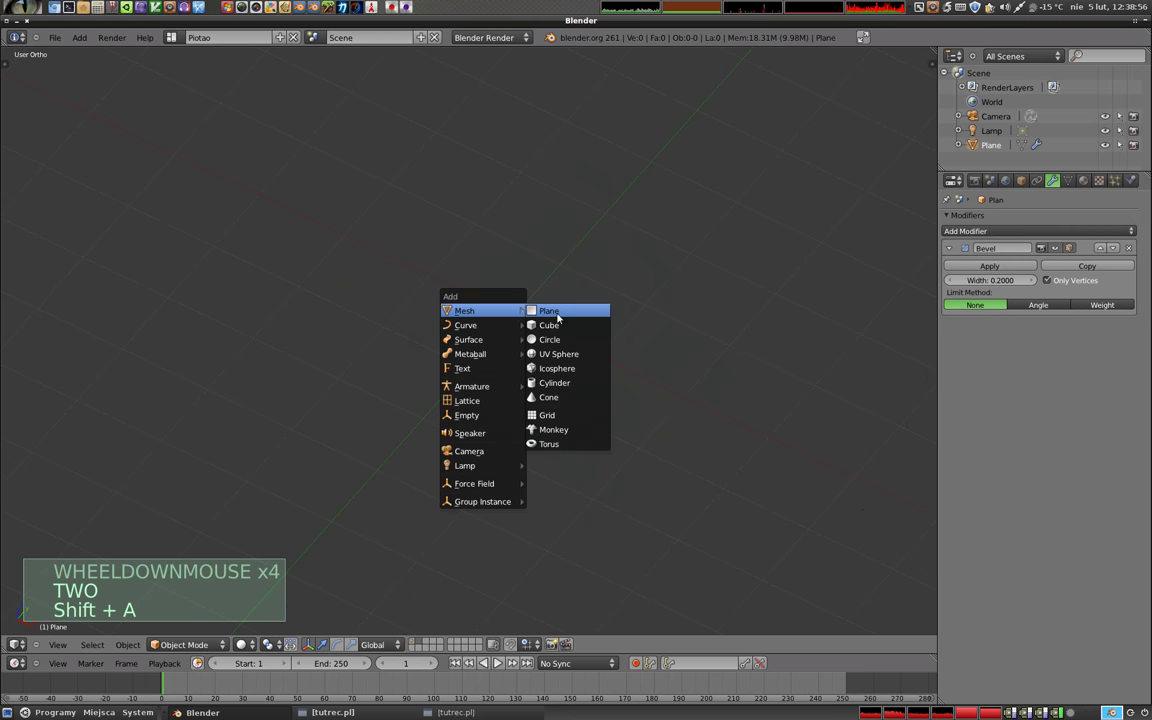
pyautogui.middleClick(573, 310)
pyautogui.click(1005, 235)
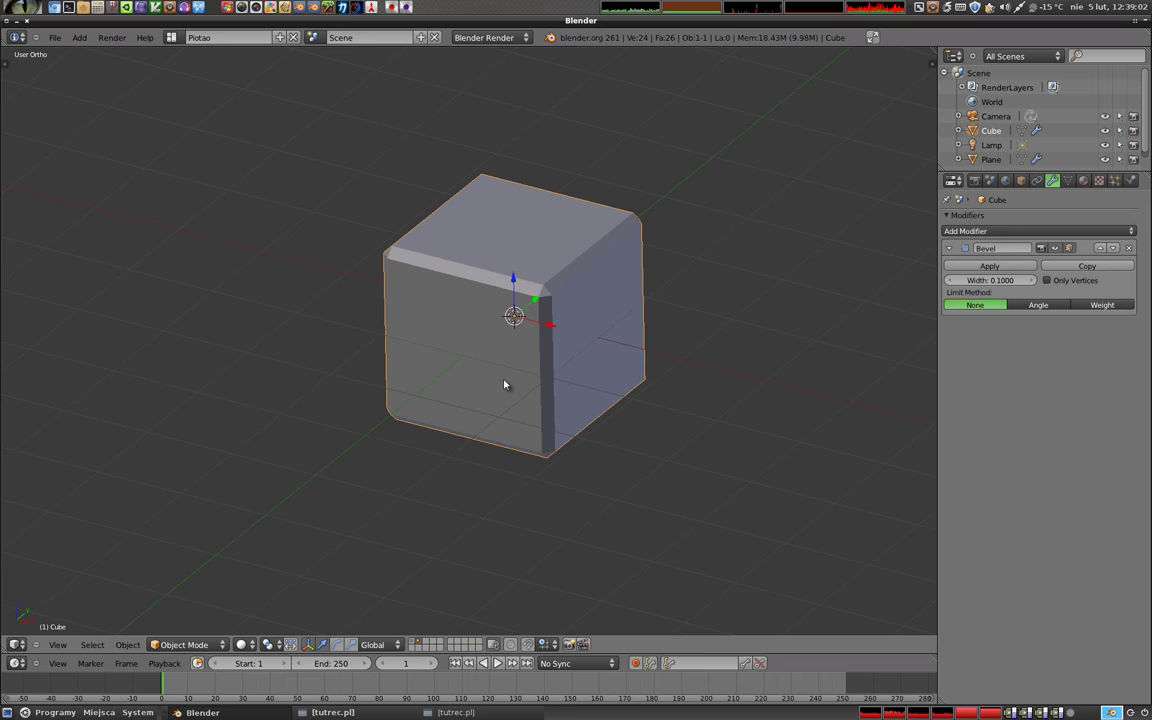
# Switch the cube's bevel to Only Vertices so just its corners are clipped
pyautogui.scroll(3)
pyautogui.middleClick(518, 336)
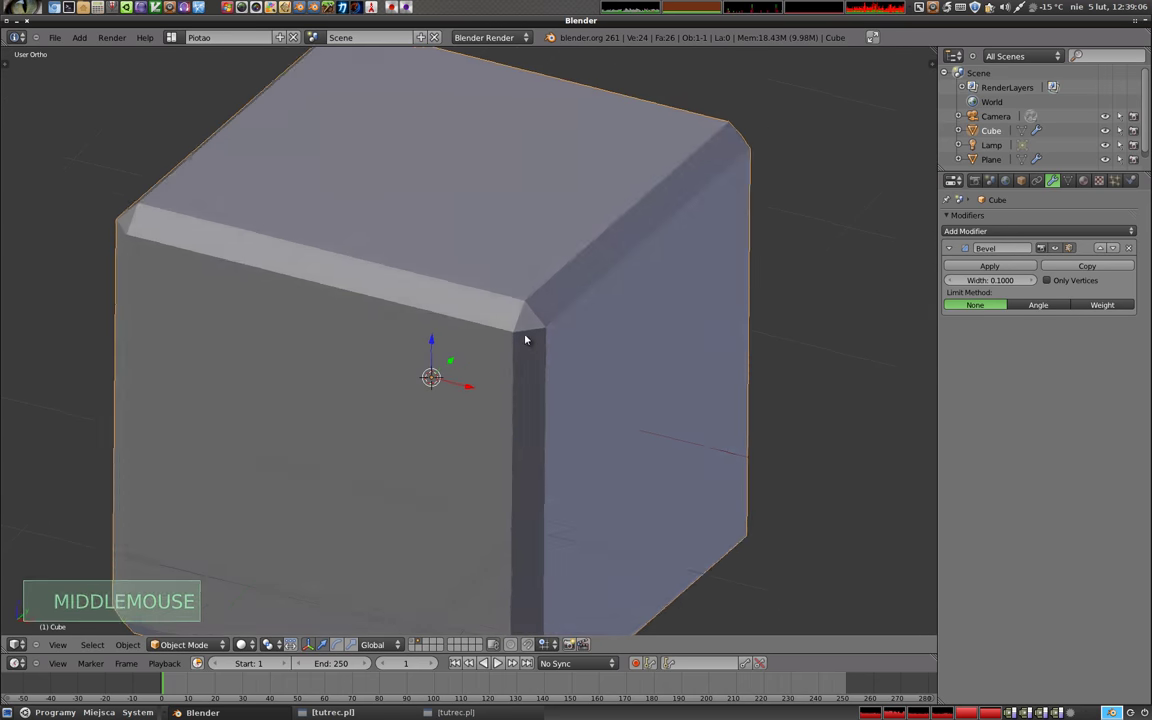
pyautogui.click(1053, 285)
pyautogui.scroll(3)
pyautogui.middleClick(703, 413)
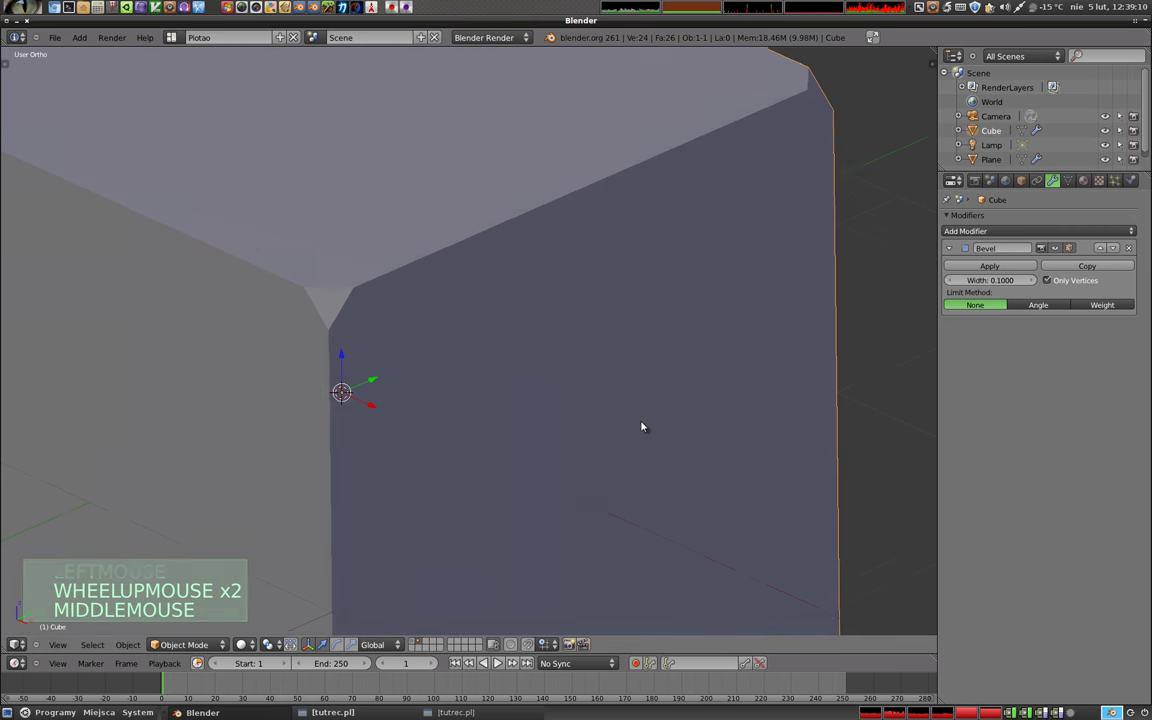
# Adjust the corner bevel width up and then down to 0.23
pyautogui.click(990, 278)
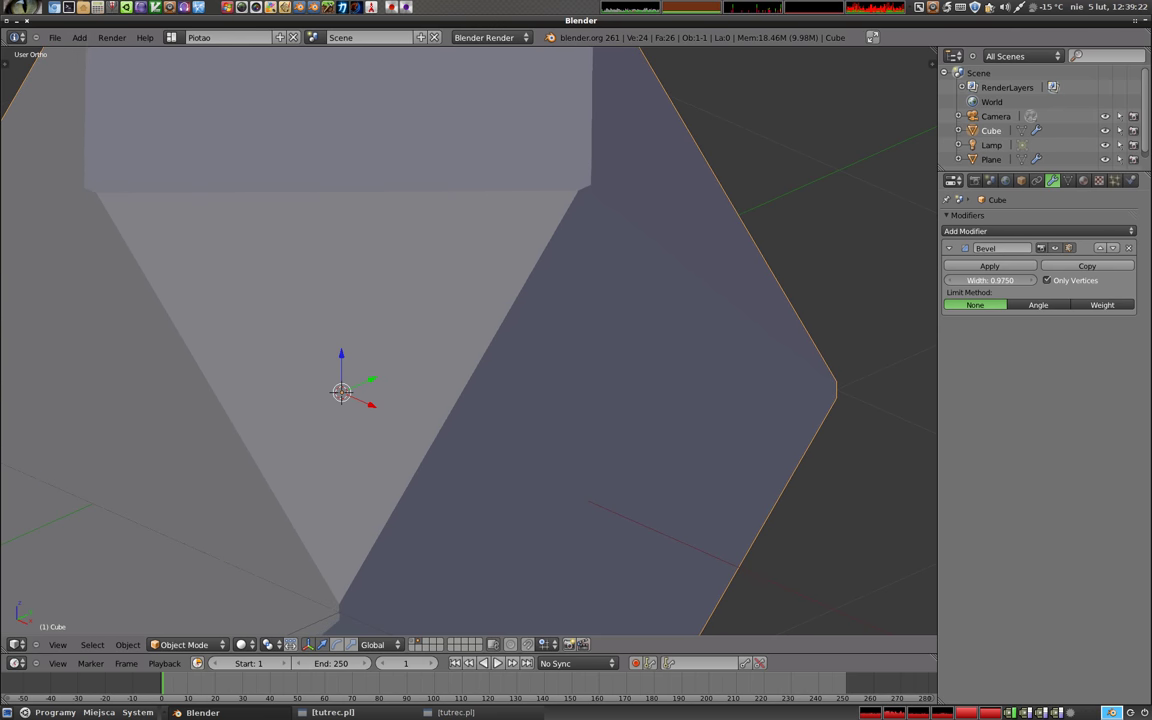
pyautogui.scroll(-3)
pyautogui.middleClick(530, 272)
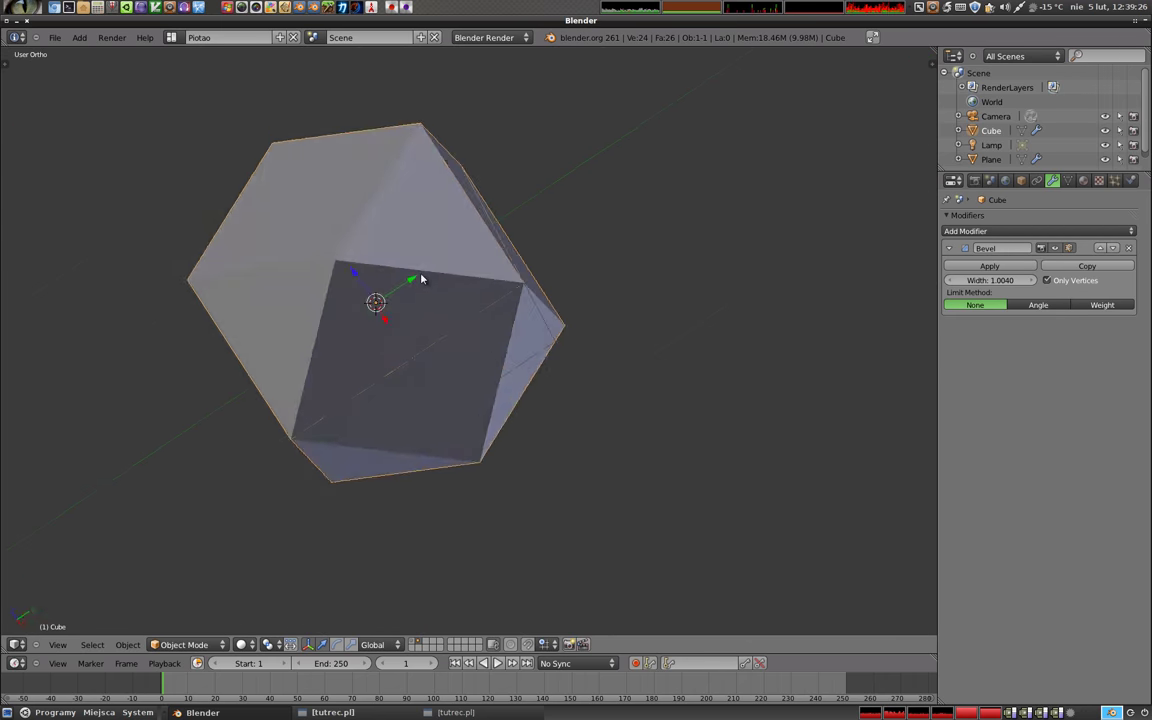
pyautogui.middleClick(380, 399)
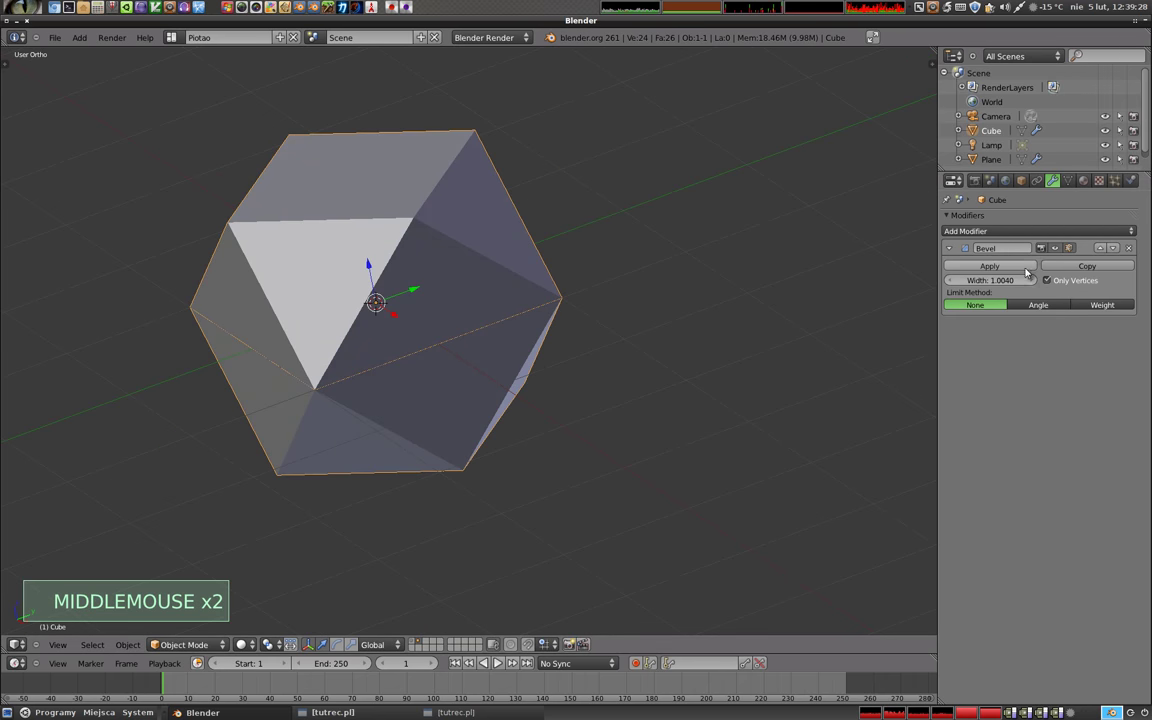
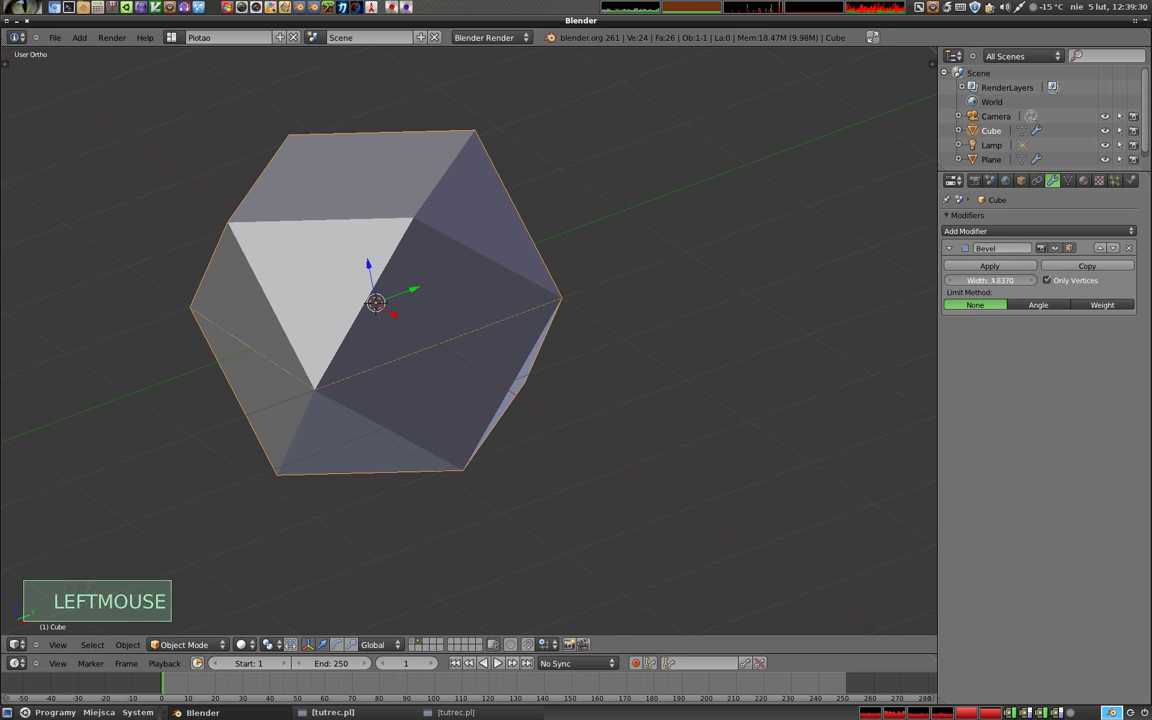
pyautogui.click(1014, 279)
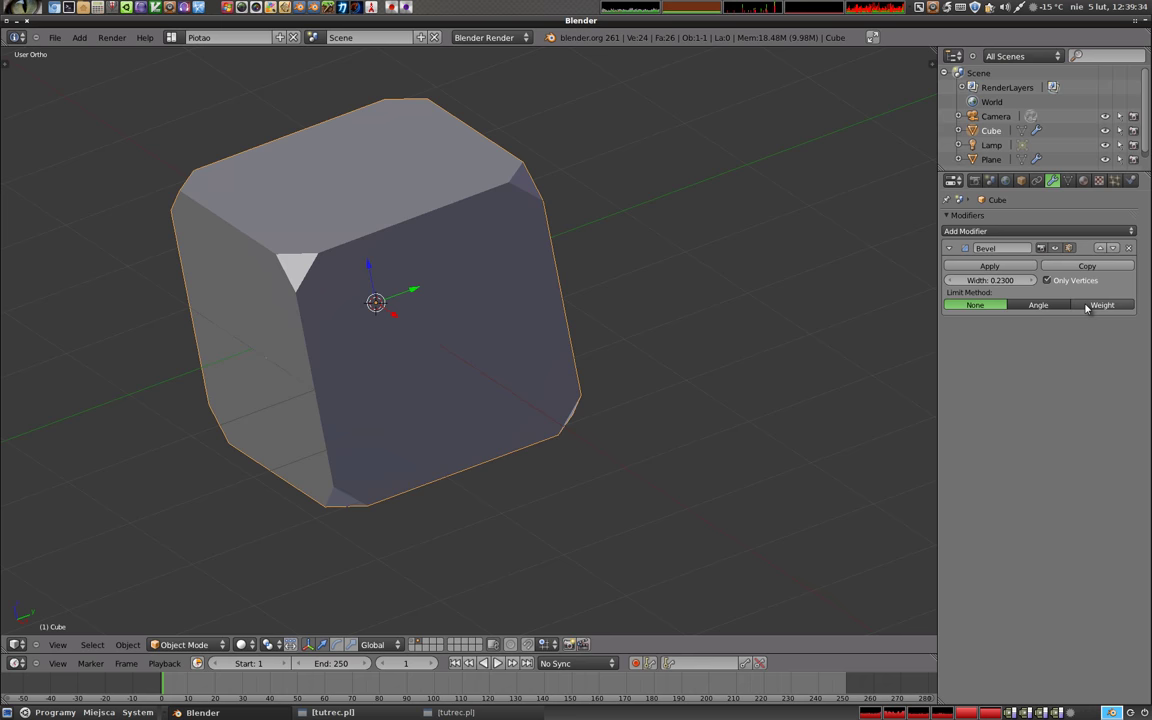
pyautogui.middleClick(440, 416)
# Enter Edit Mode and scroll the properties shelf to the Mesh Display face-angle options
pyautogui.middleClick(423, 248)
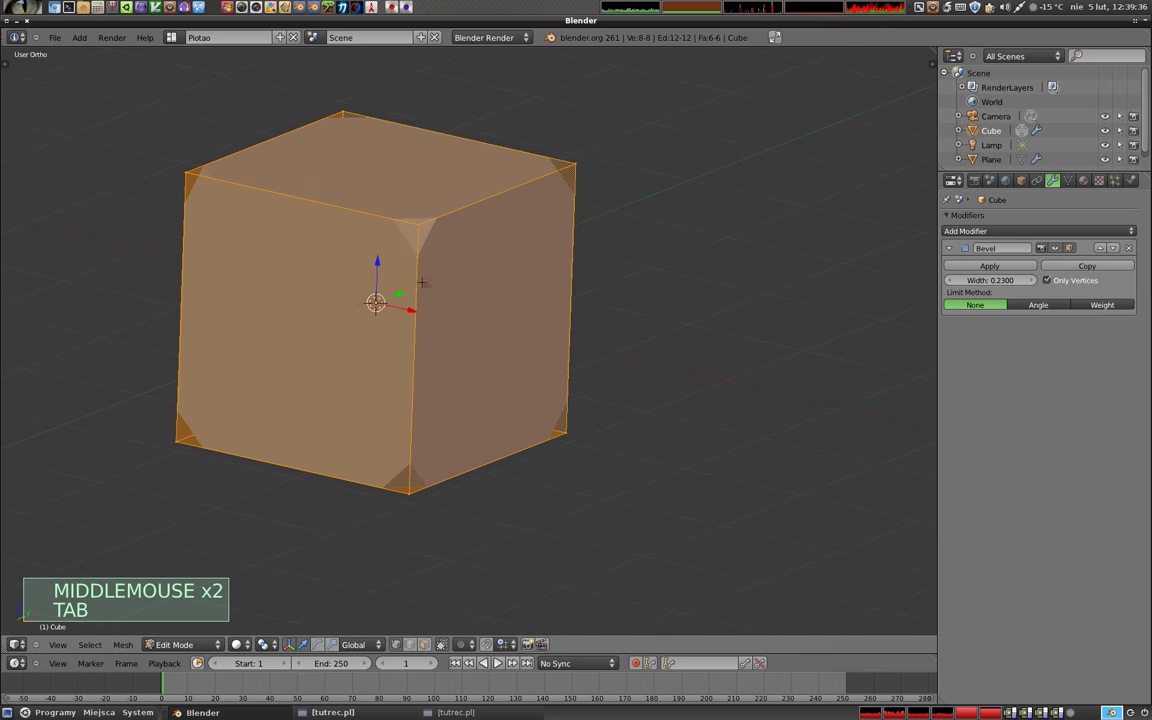
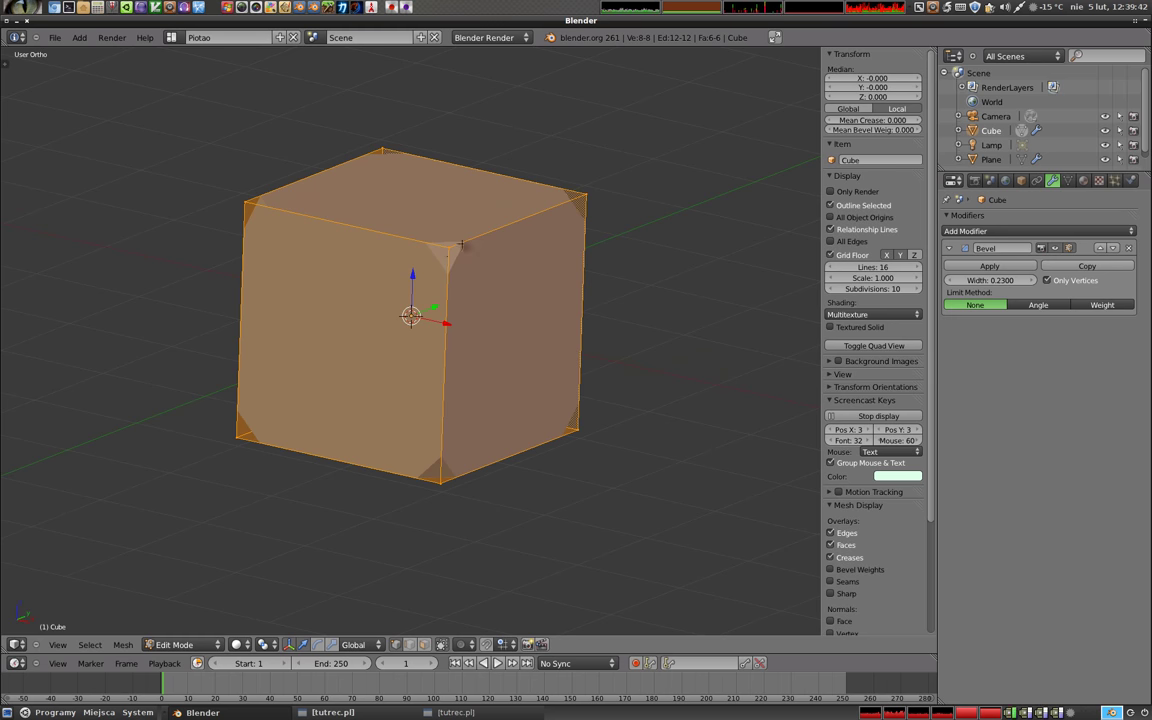
pyautogui.scroll(-3)
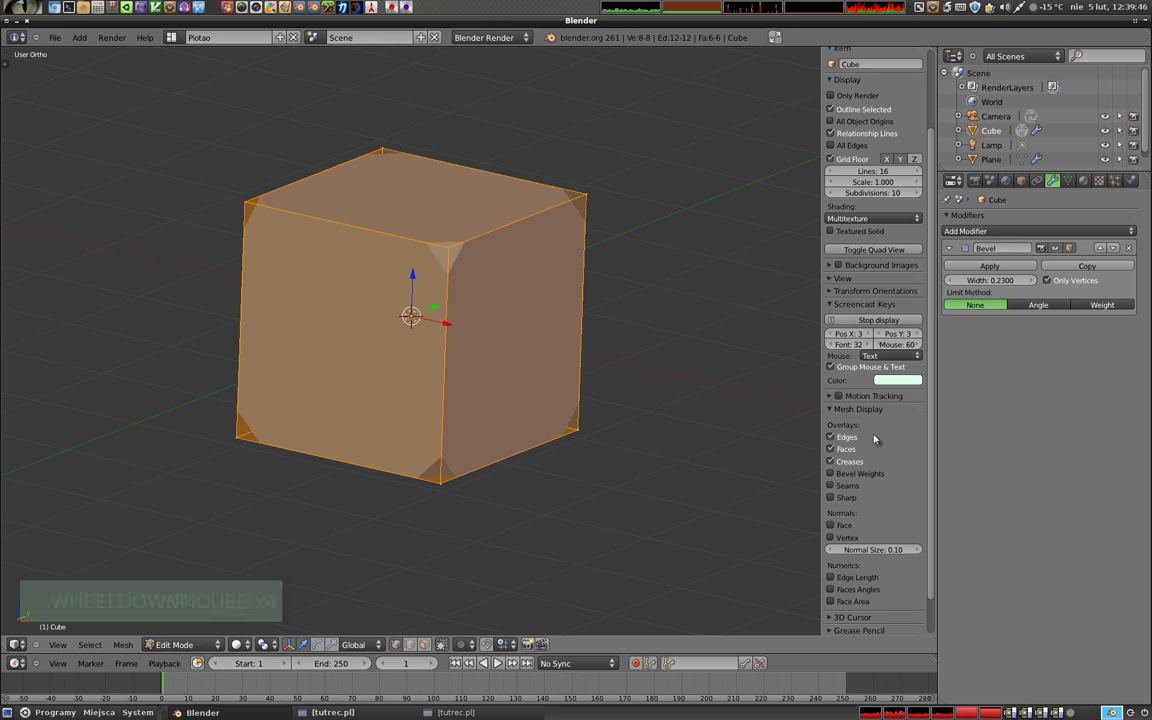
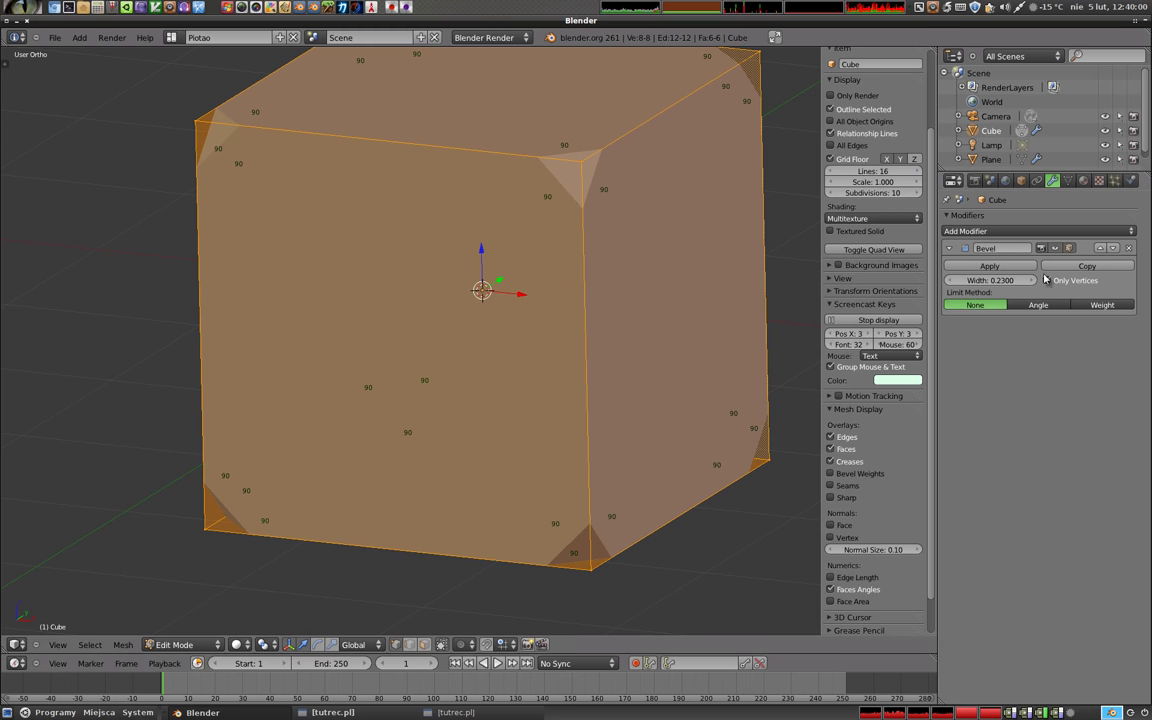
# Disable Only Vertices and limit the edge bevel by Weight, then by Angle at 30°
pyautogui.click(1054, 284)
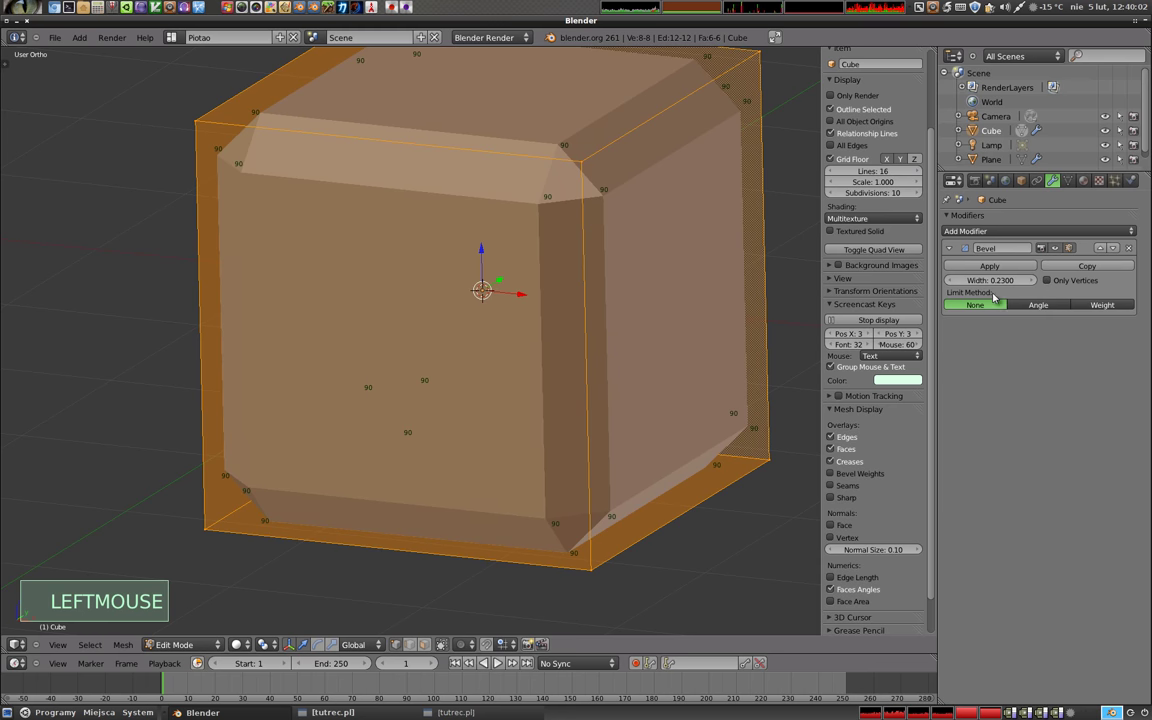
pyautogui.click(1038, 306)
pyautogui.click(1109, 307)
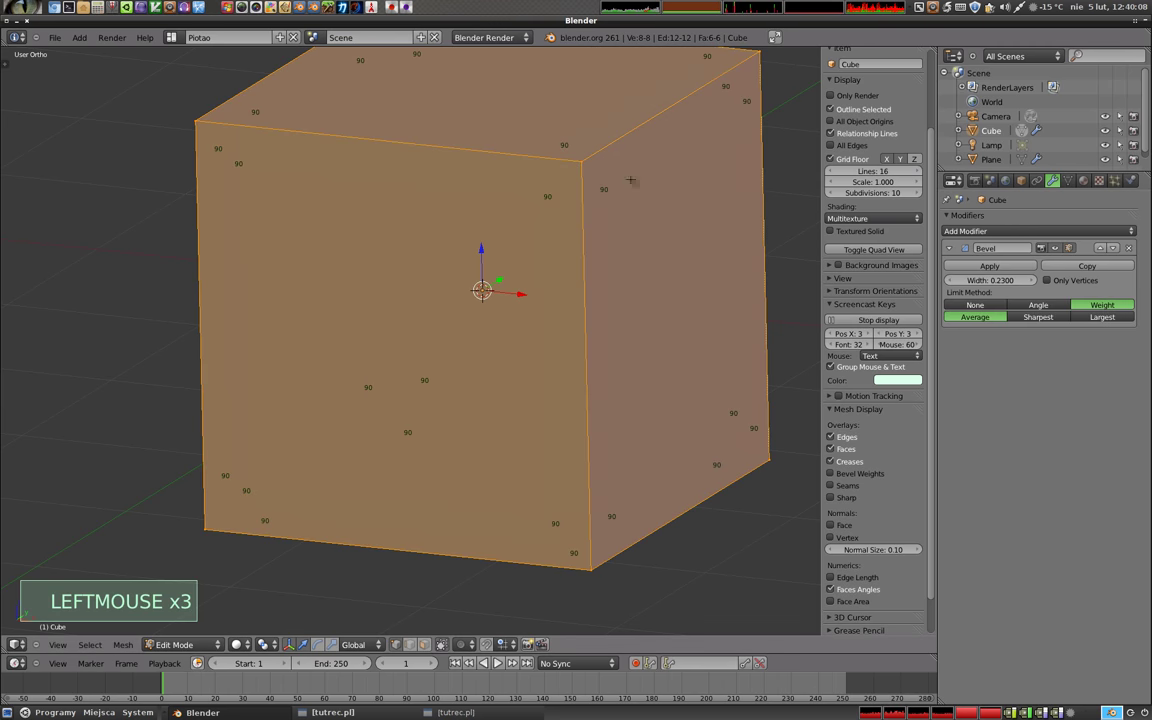
pyautogui.click(1043, 307)
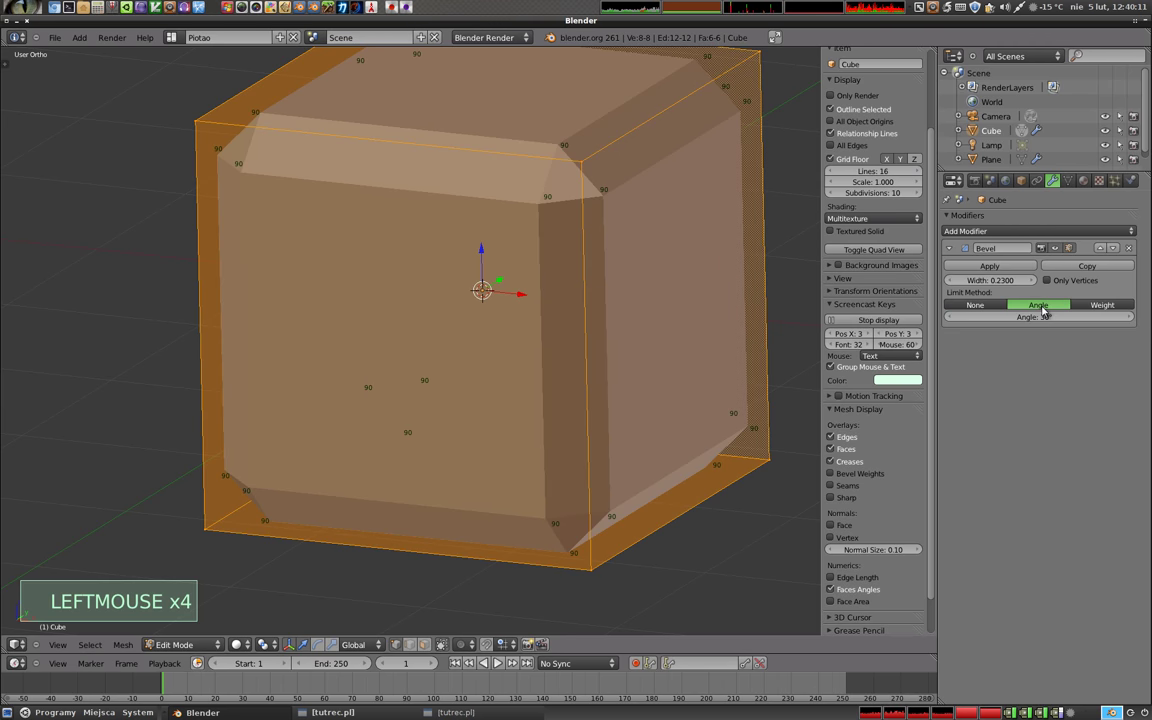
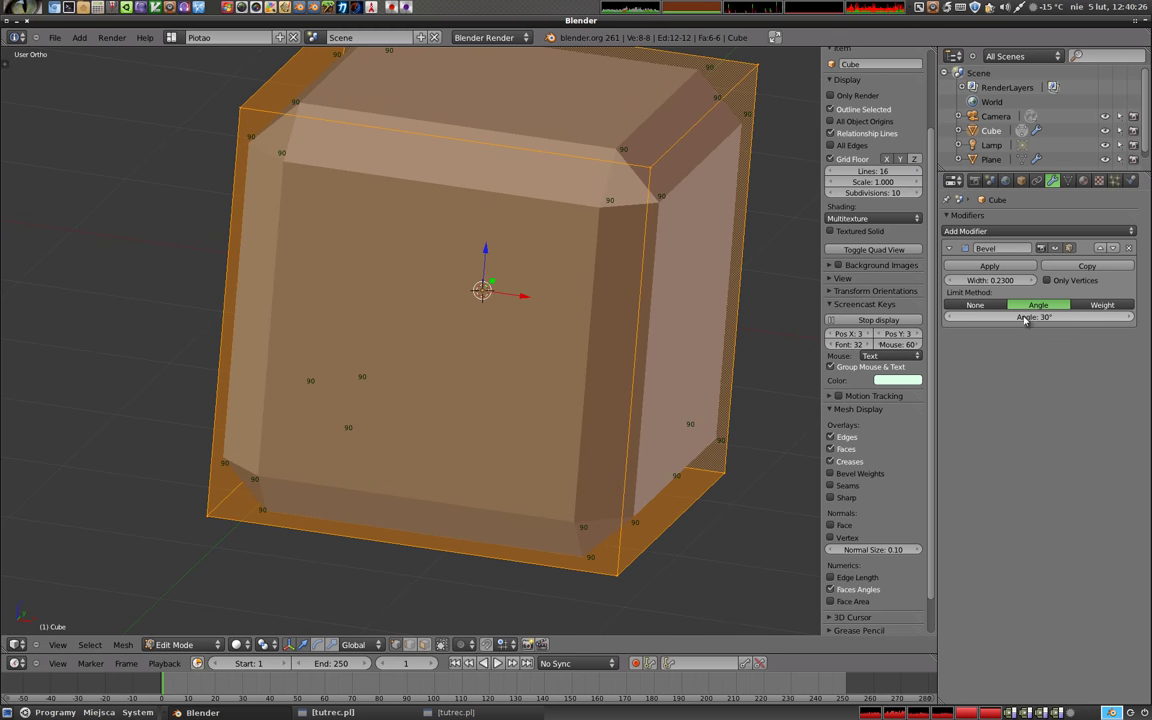
# Raise the bevel's angle limit above 90°, leaving the cube's edges sharp
pyautogui.click(1016, 321)
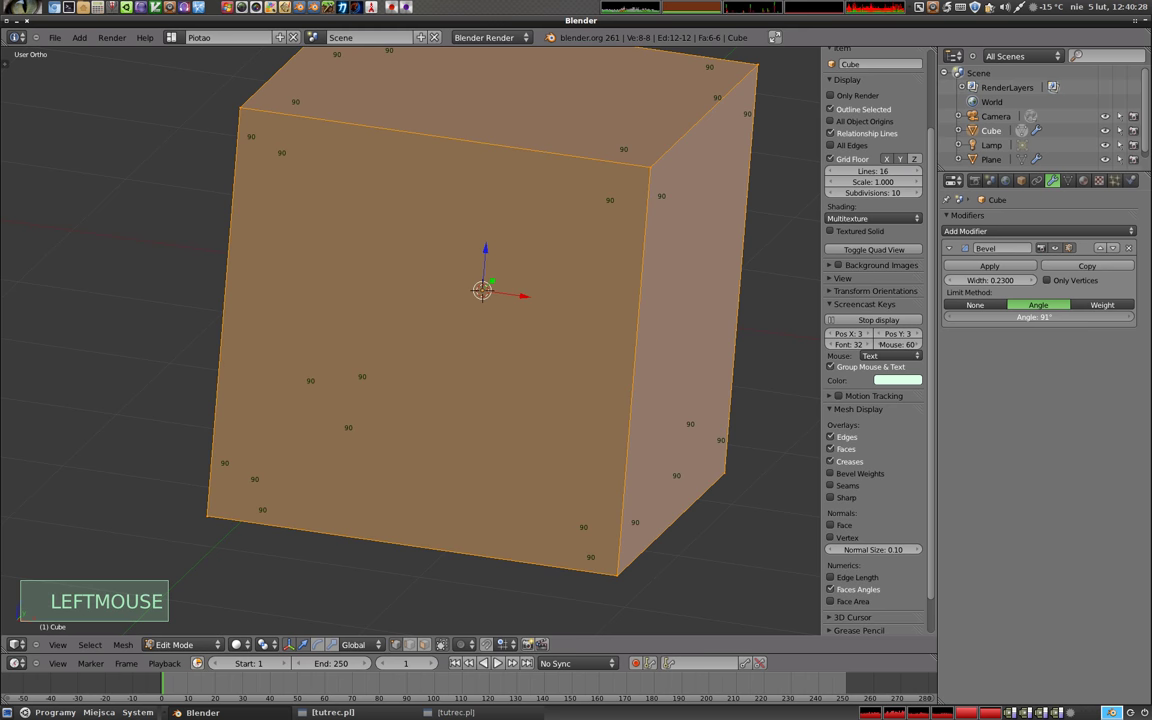
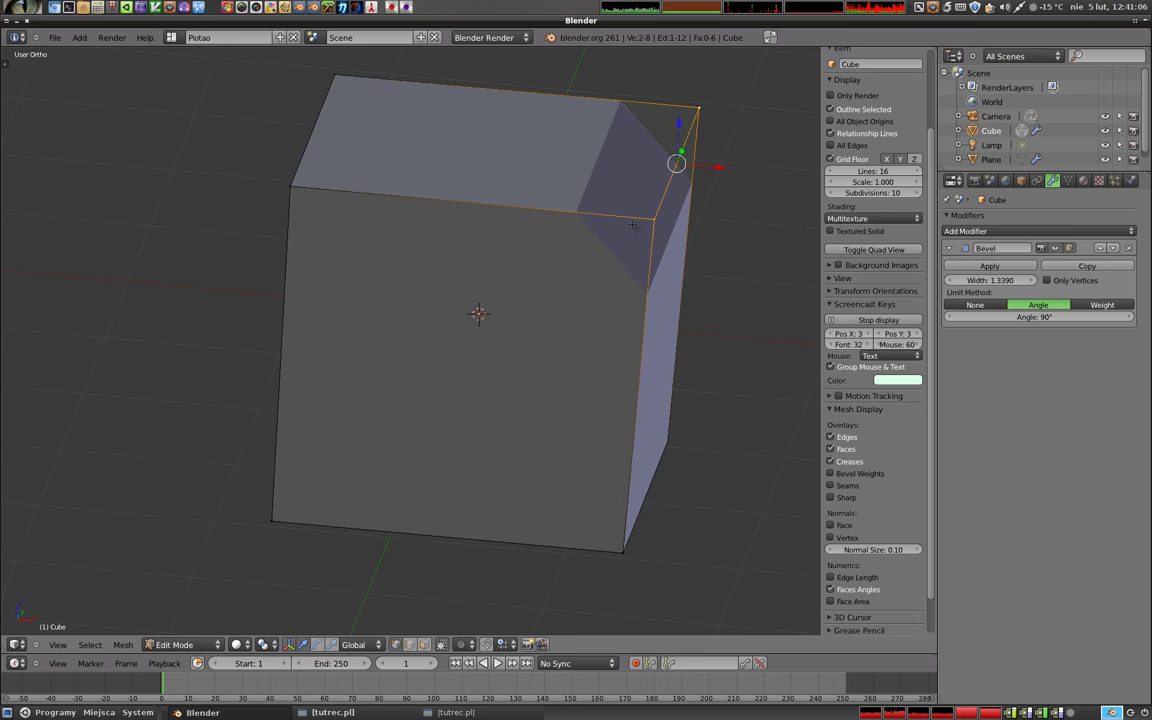
# Toggle the full mesh selection off and on to see which edges the 90° limit bevels
pyautogui.press('a')
pyautogui.press('a')
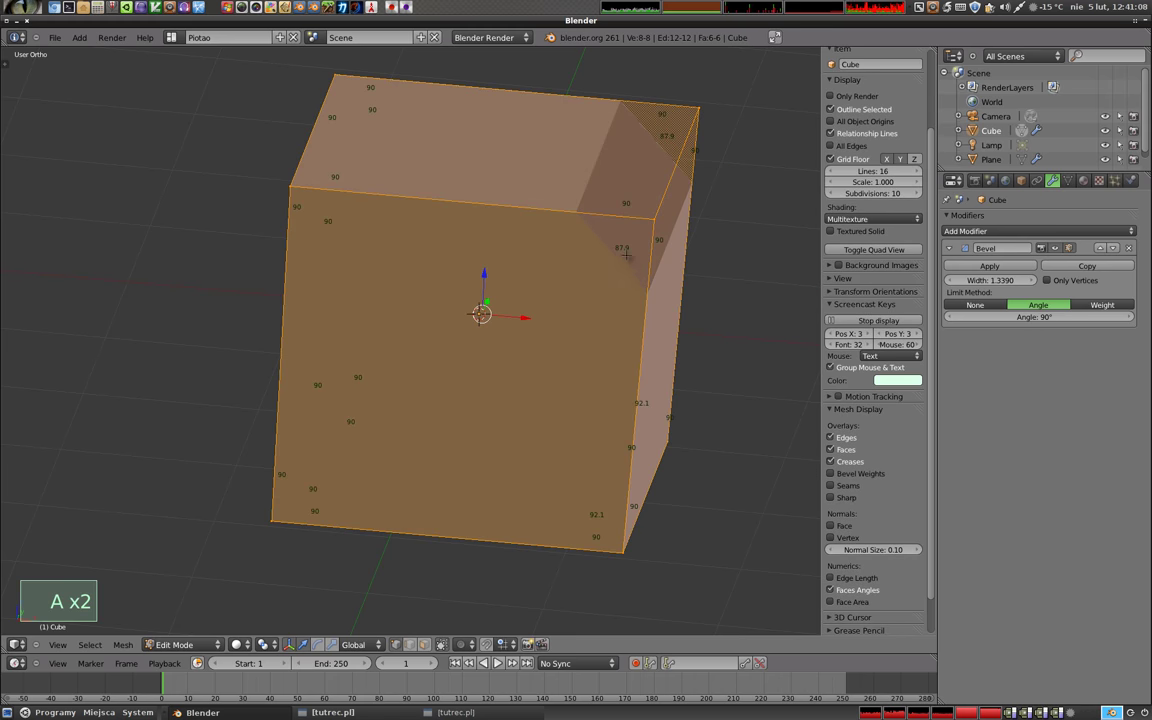
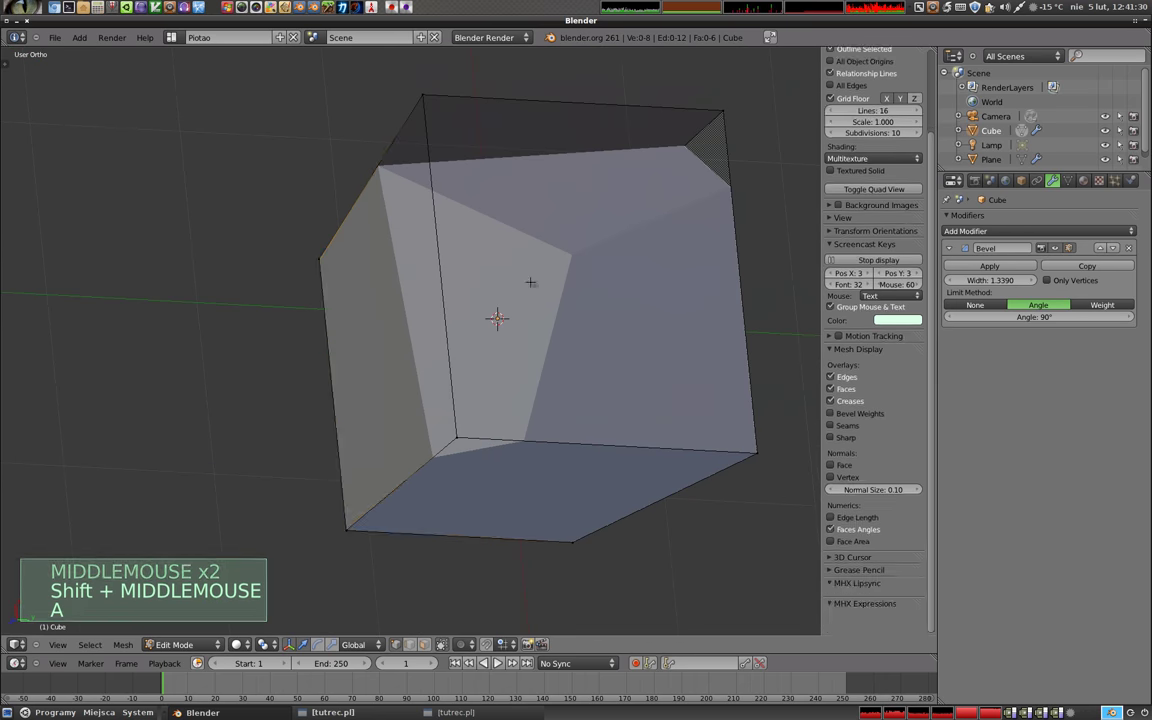
# Orbit the view around the skewed cube to inspect the bevel
pyautogui.middleClick(924, 381)
pyautogui.middleClick(924, 381)
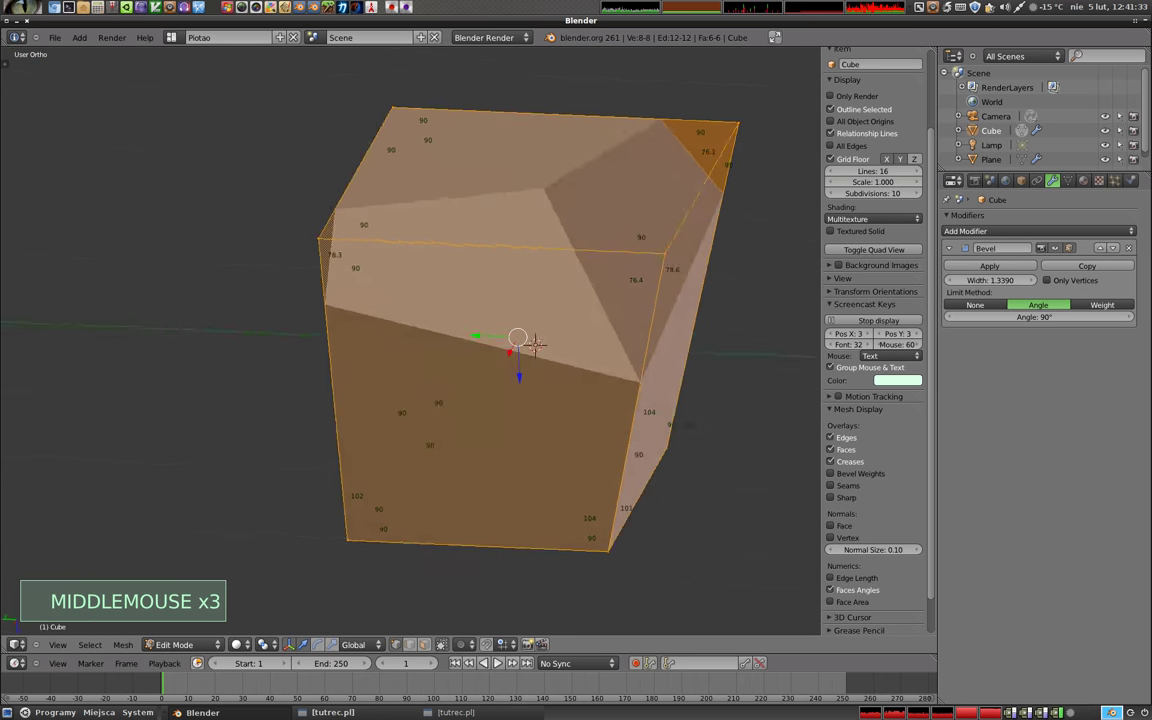
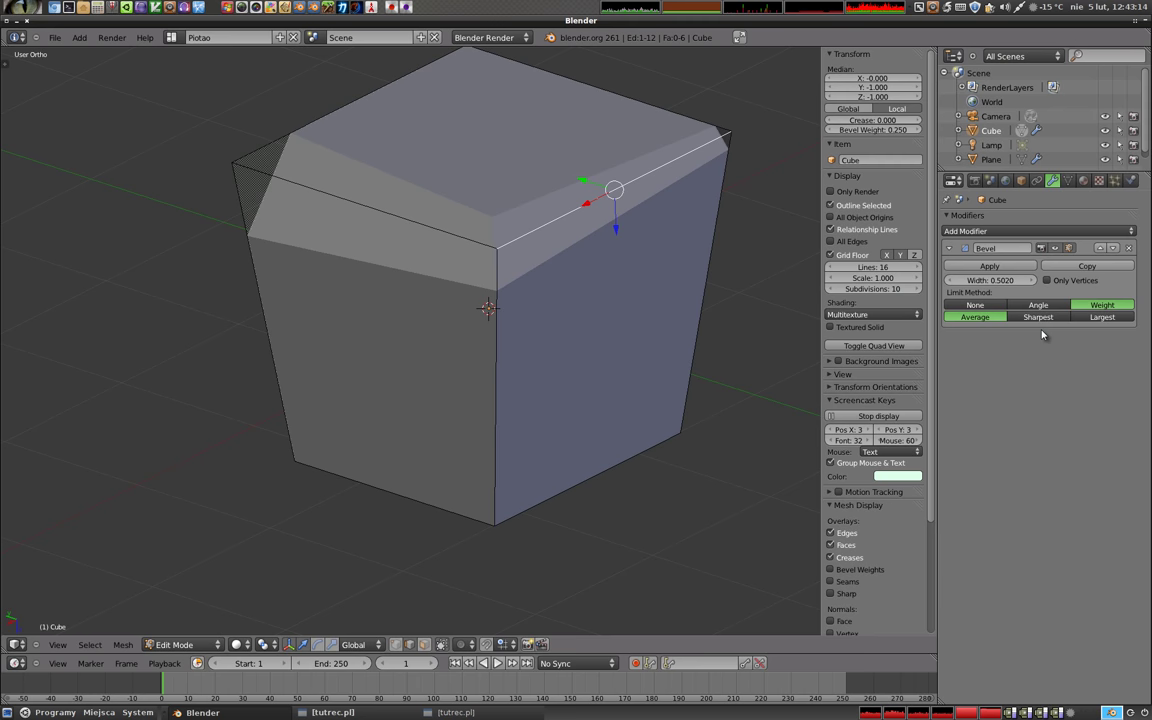
# Compare Sharpest and Largest weight blending where weighted edges meet, settling on Sharpest
pyautogui.click(1048, 319)
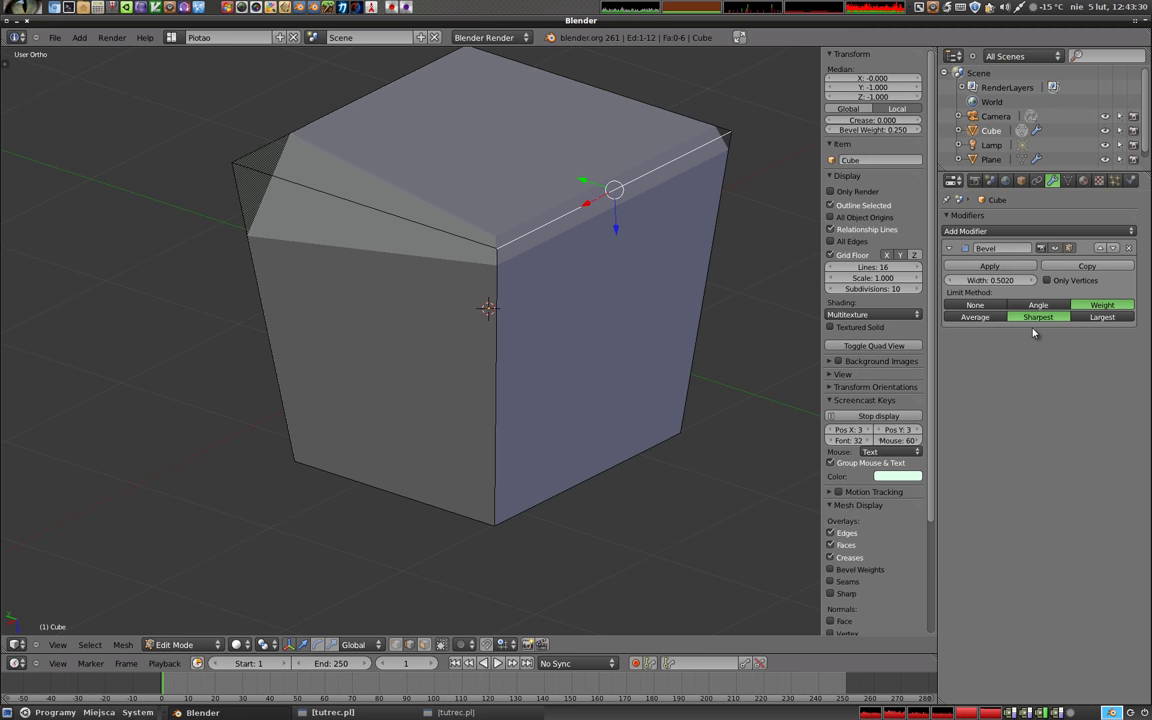
pyautogui.click(1107, 317)
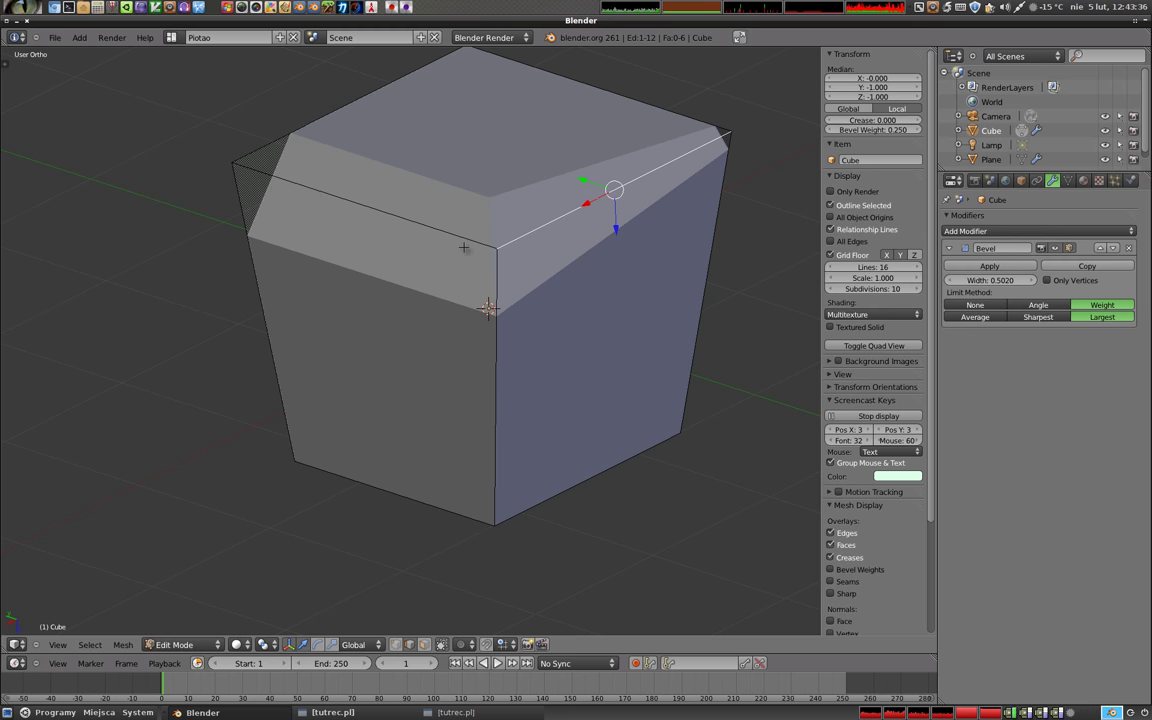
pyautogui.click(1047, 320)
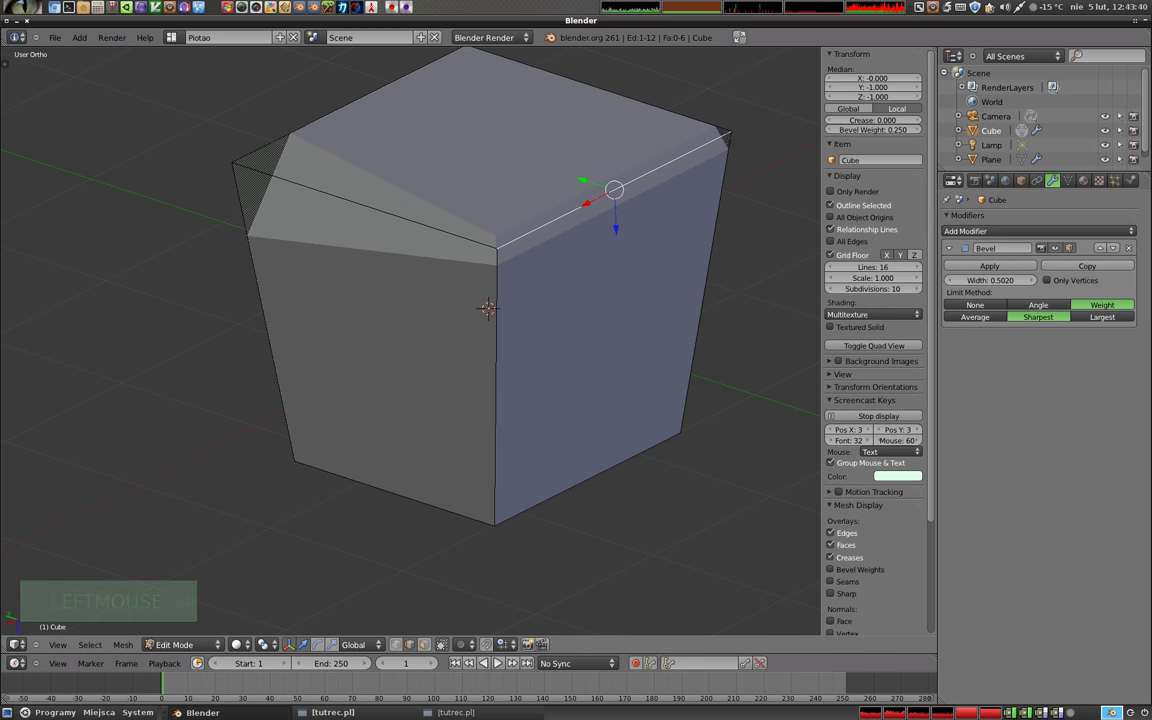
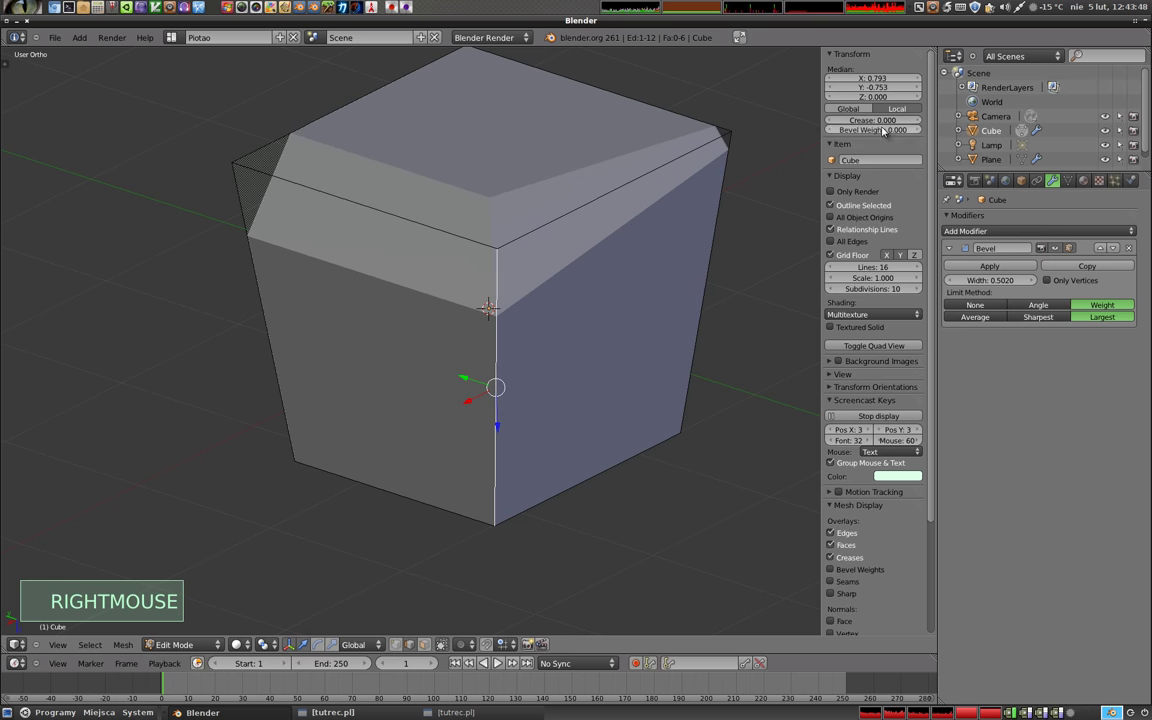
# Give the vertical front edge a 0.5 bevel weight and compare Sharpest against Largest blending on its corner
pyautogui.click(879, 134)
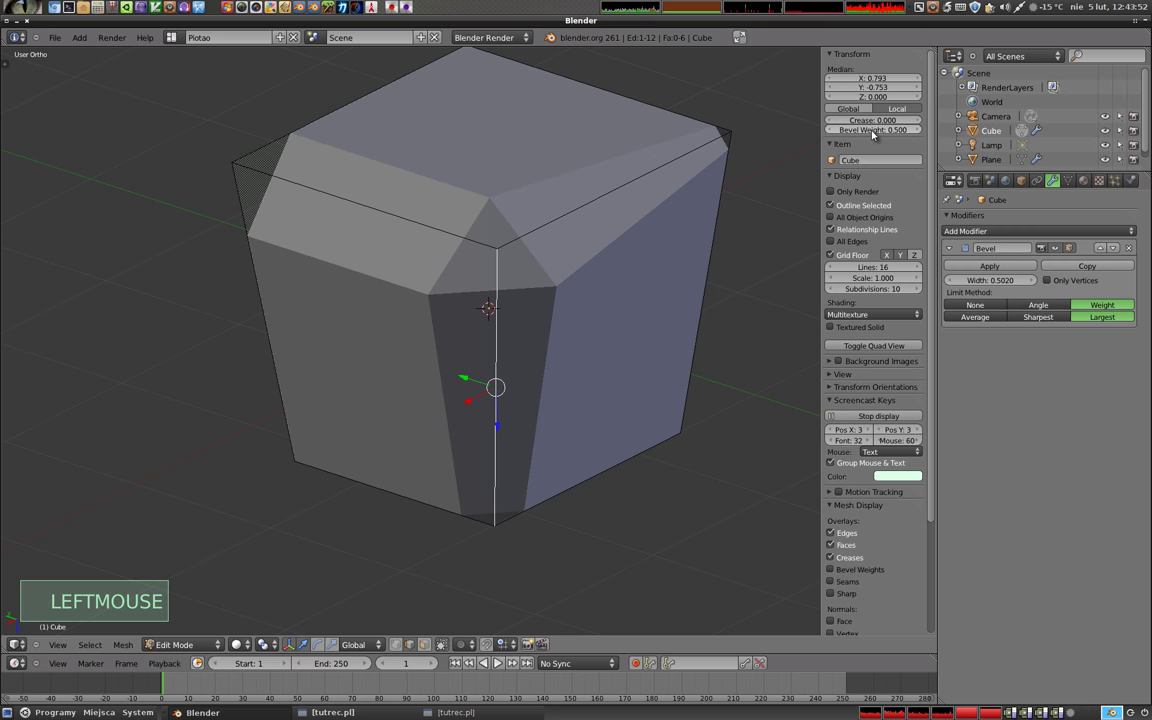
pyautogui.click(1053, 323)
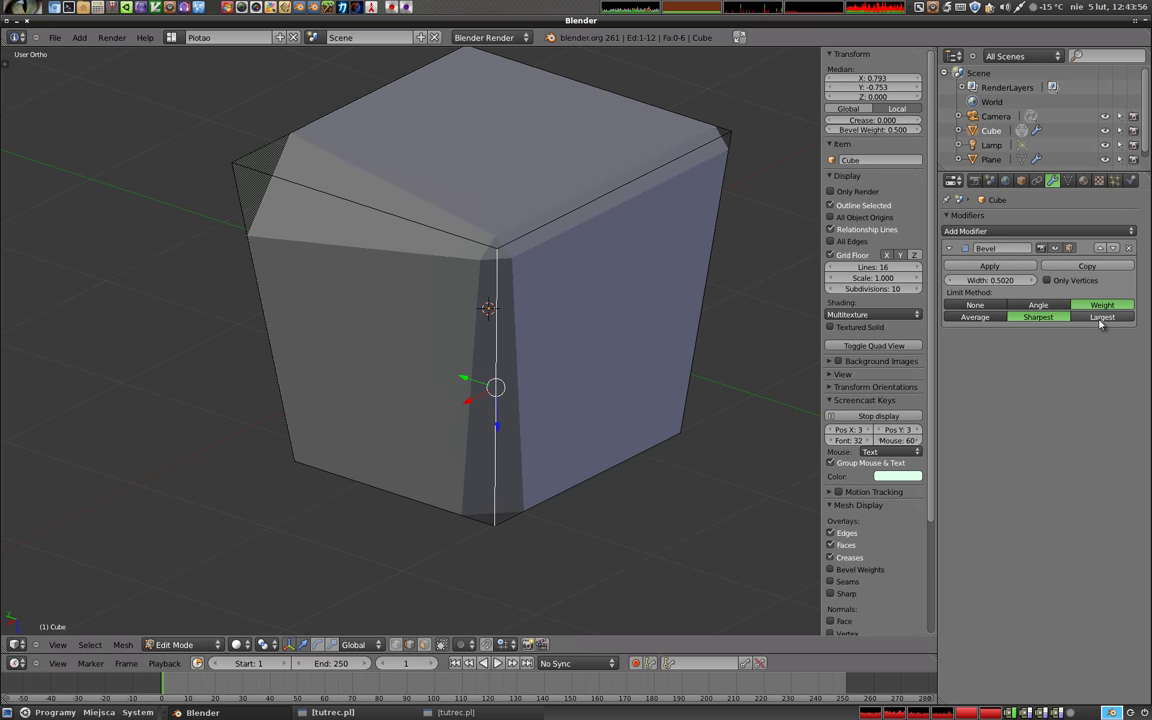
pyautogui.press('a')
pyautogui.click(1114, 319)
pyautogui.click(1045, 321)
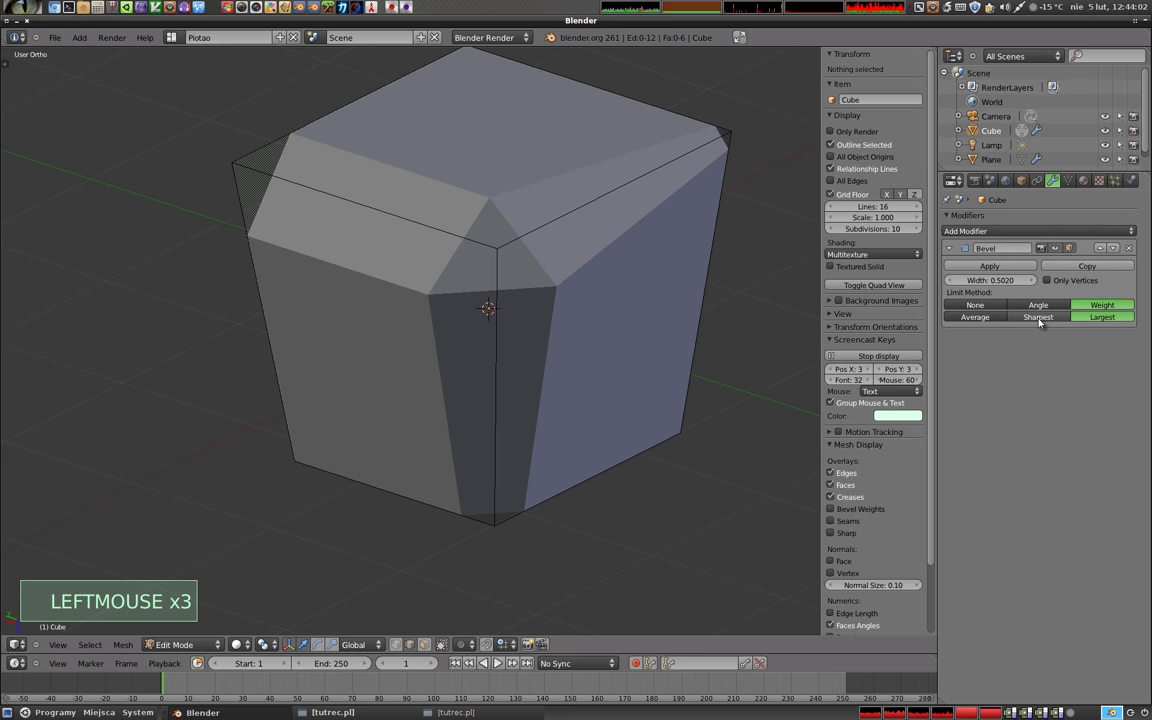
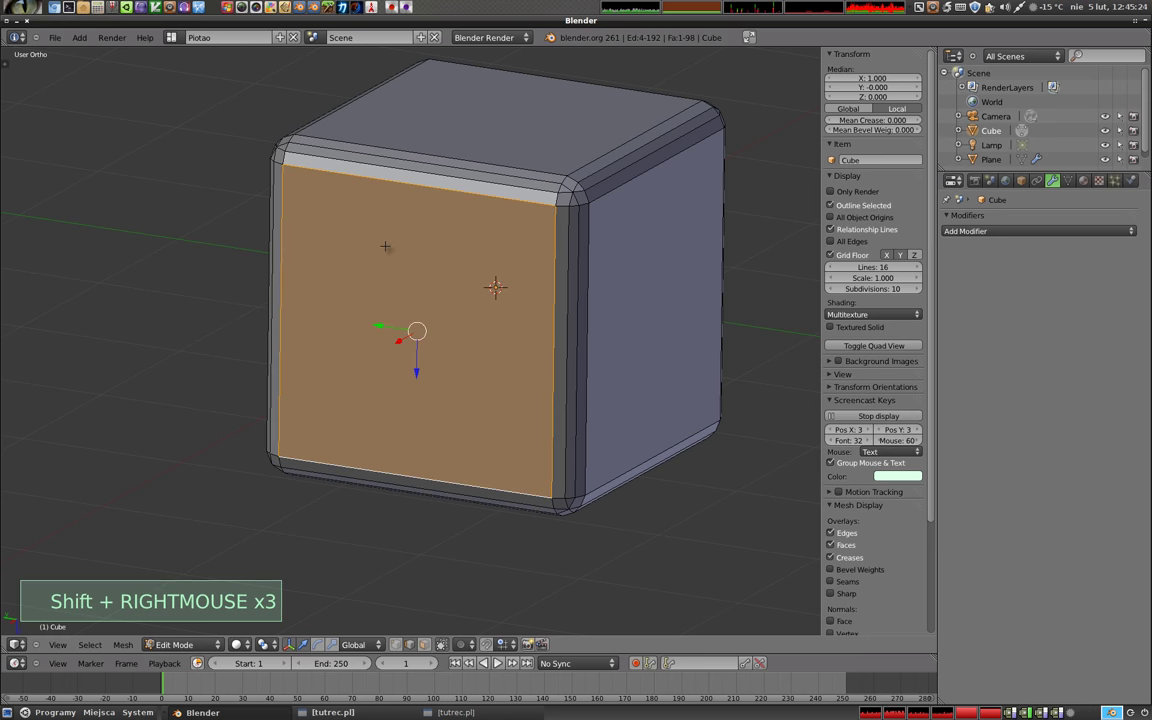
# Switch between Edit and Object Mode with wireframe shading to confirm the bevel is now real mesh geometry
pyautogui.press('Tab')
pyautogui.press('z')
pyautogui.middleClick(500, 375)
pyautogui.middleClick(492, 277)
pyautogui.press('Tab')
pyautogui.press('z')
pyautogui.press('a')
pyautogui.press('z')
pyautogui.press('Tab')
pyautogui.press('z')
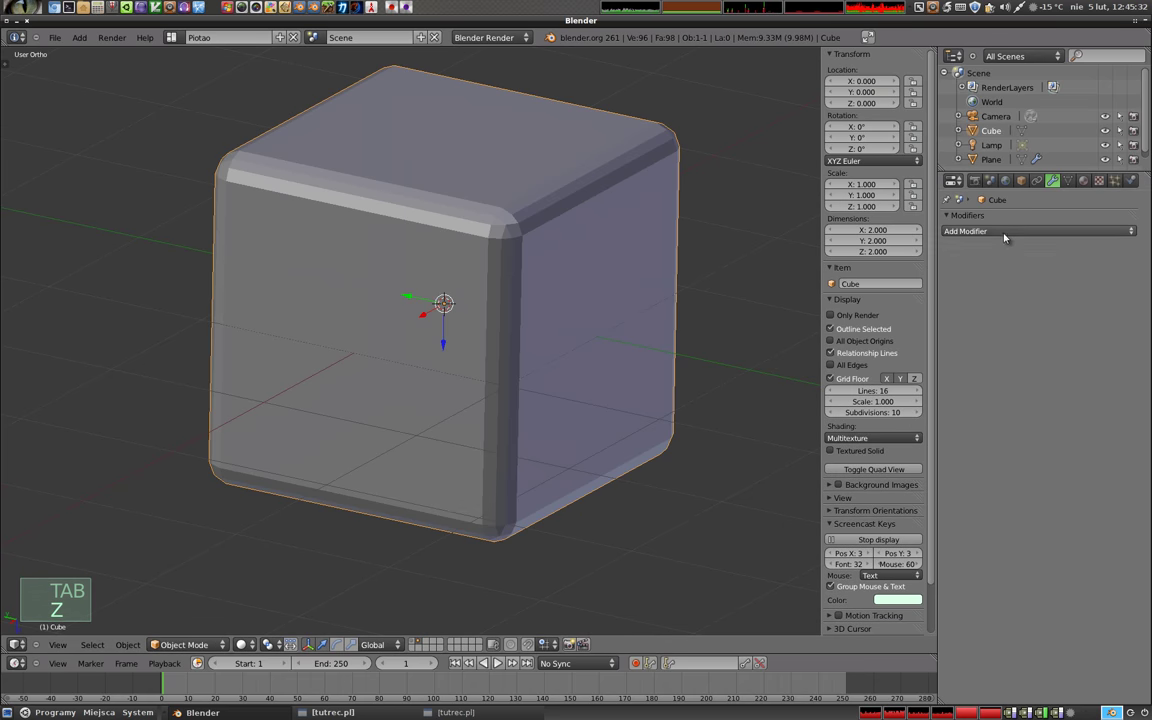